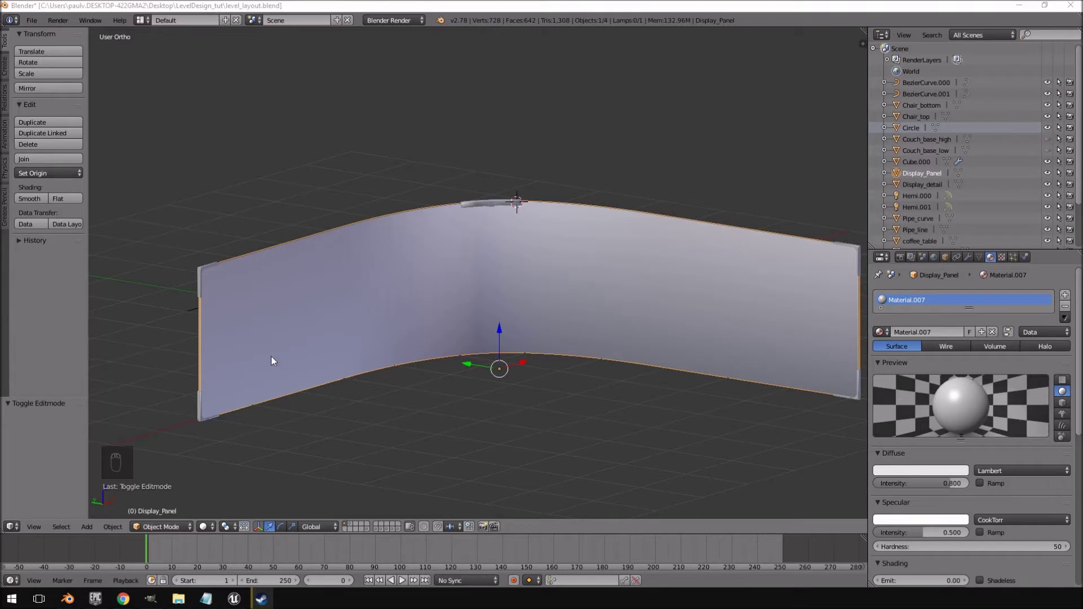
Step: Inspect the curved panel, briefly entering and leaving its mesh edit, then clear the selection
left_click_drag(513, 302, 607, 332)
middle_click(545, 338)
left_click_drag(507, 298, 494, 275)
key("Tab")
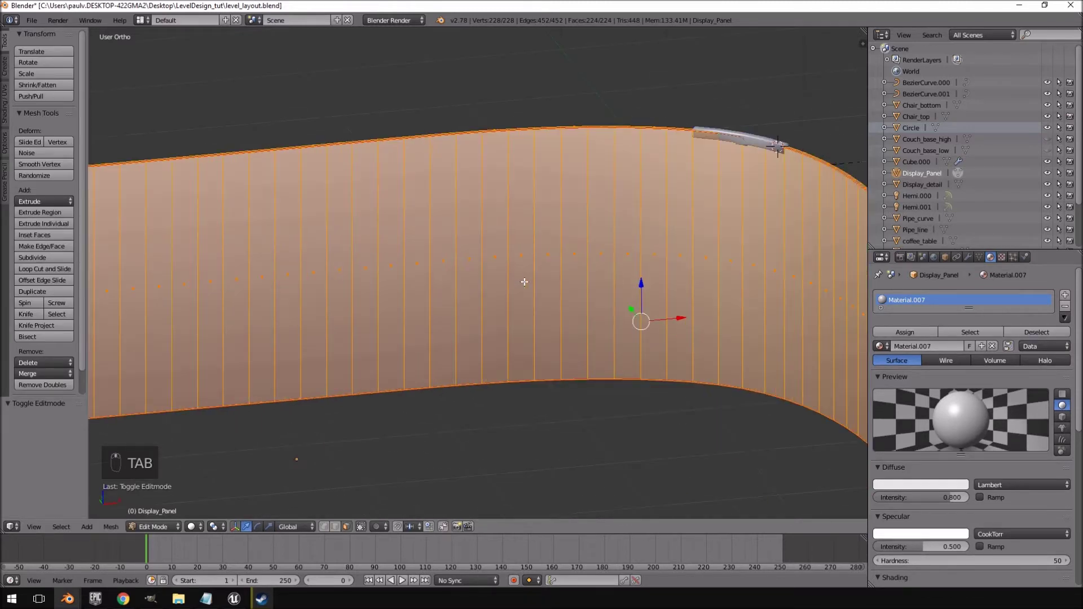
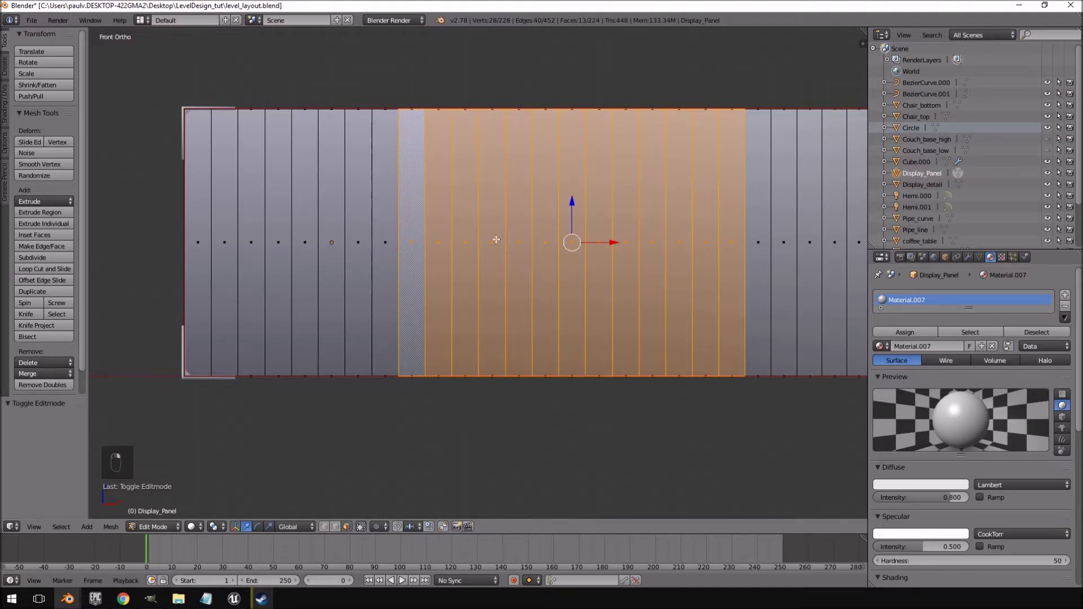
key("Tab")
key("Tab")
key("a")
key("Tab")
key("a")
key("KP_1")
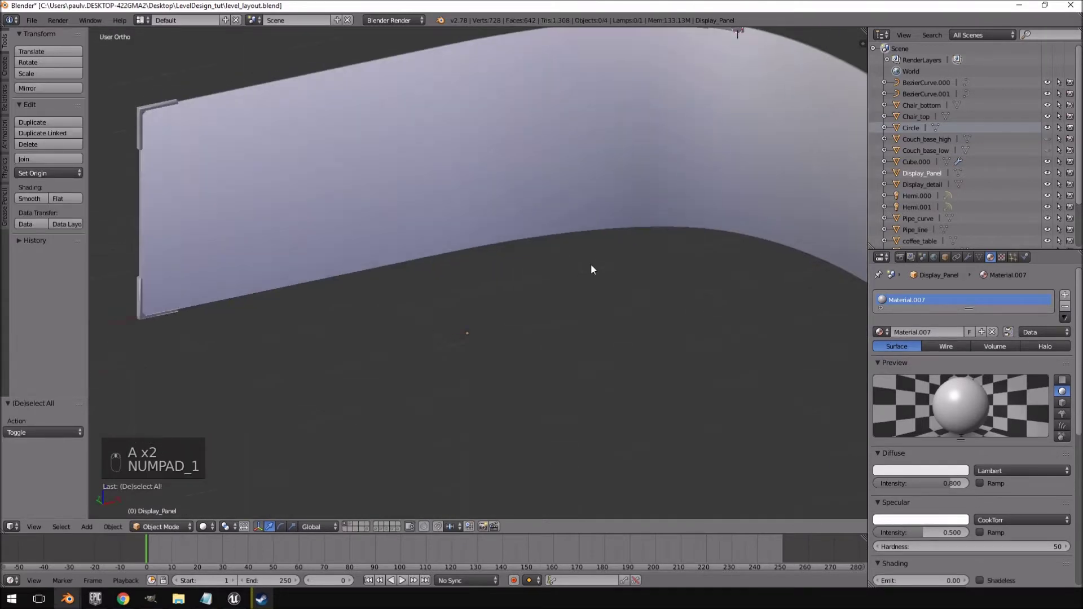
Step: Delete the Hemi.000 lamp from the scene, leaving Hemi.001
key("shift+c")
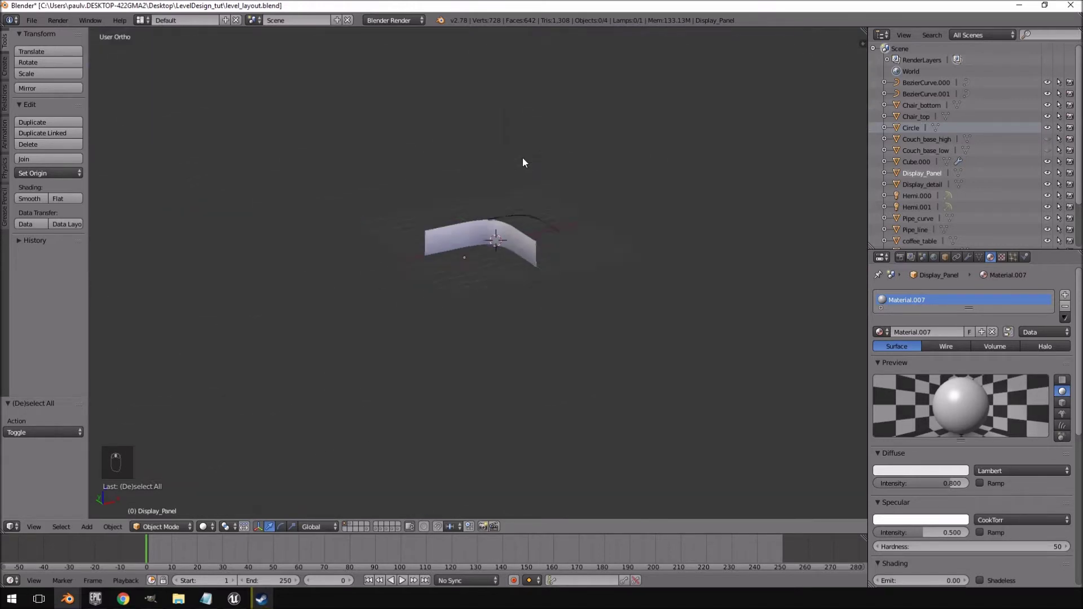
left_click(486, 137)
key("Delete")
key("shift+c")
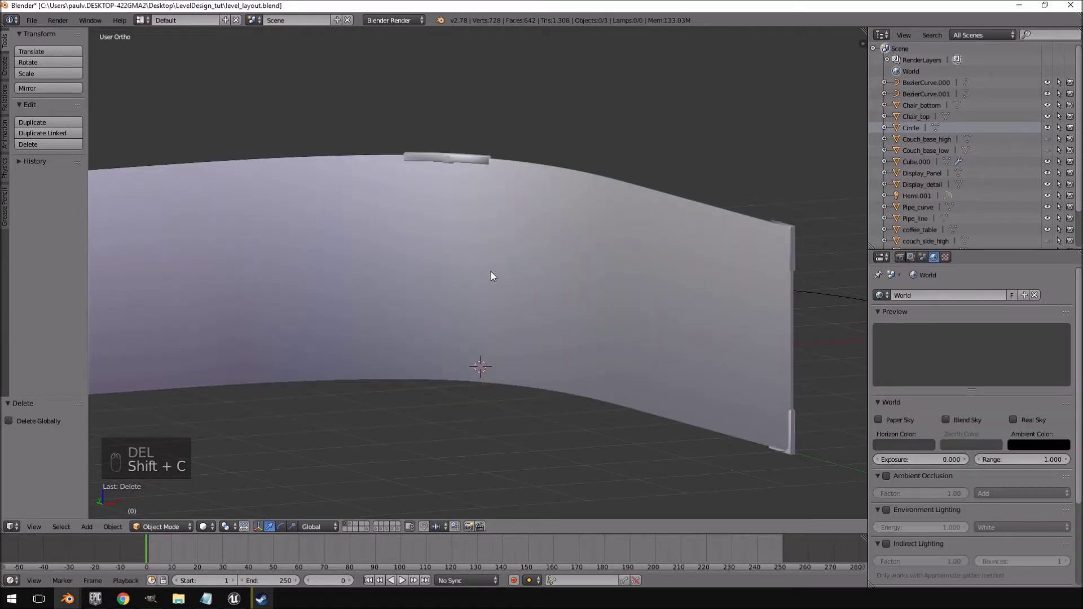
Step: Add a plane, stand it upright at 90 degrees and move it in front of the panel
key("shift+a")
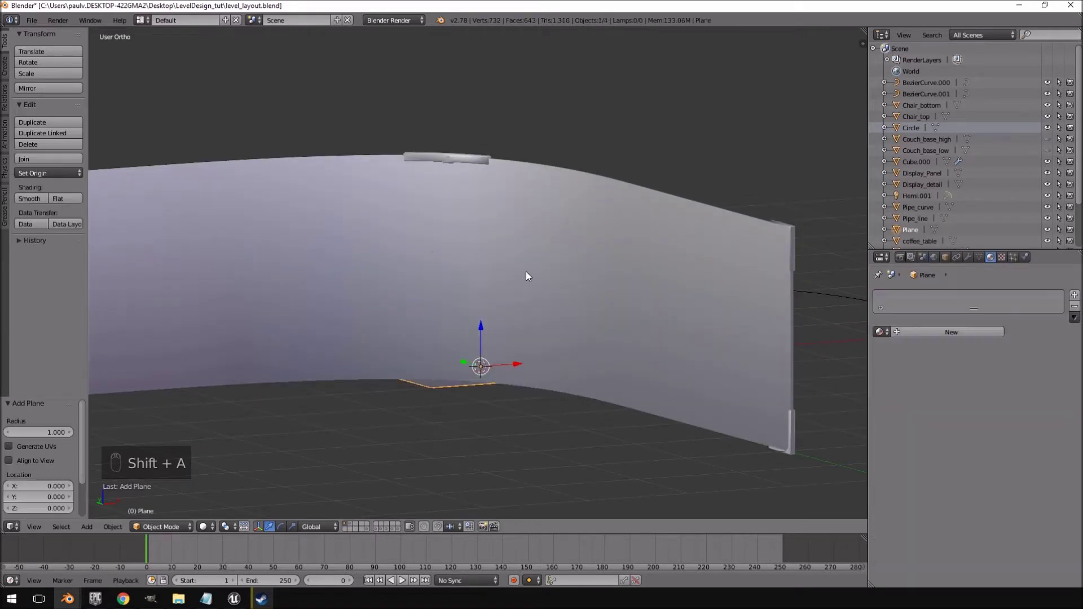
key("KP_7")
key("KP_3")
key("r")
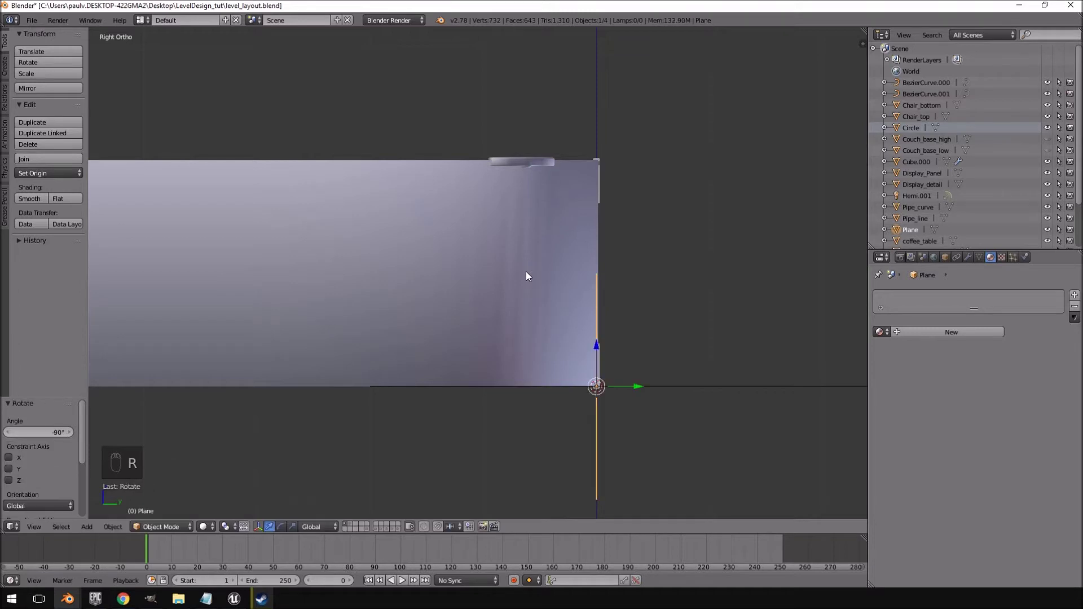
key("g")
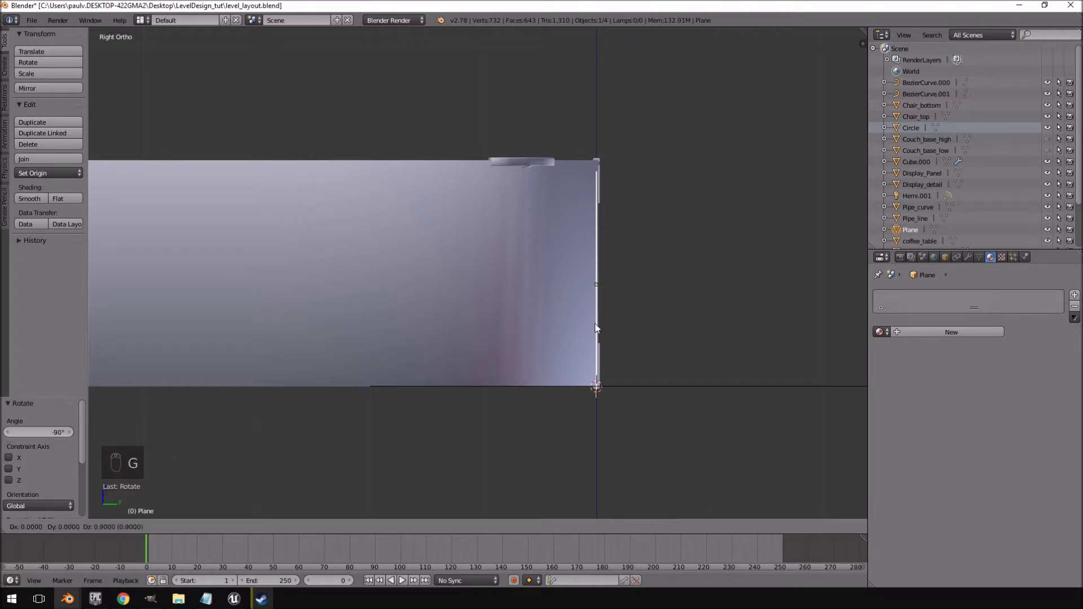
left_click_drag(639, 274, 618, 277)
Step: Centre the plane on the panel's middle in front view and scale it to 0.7 on Z
key("KP_1")
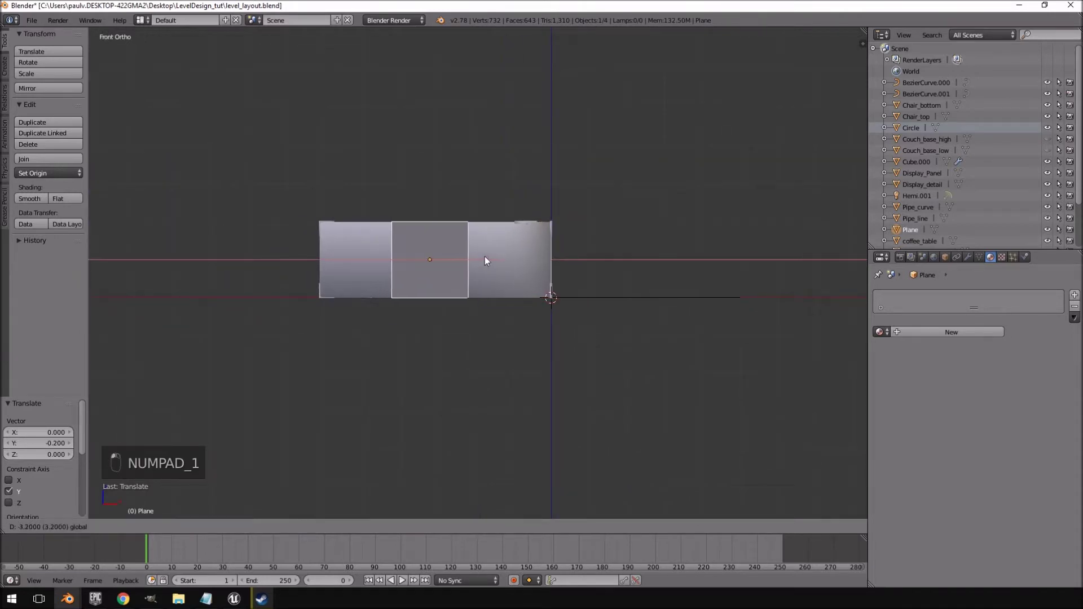
left_click_drag(434, 313, 633, 224)
left_click_drag(605, 238, 607, 238)
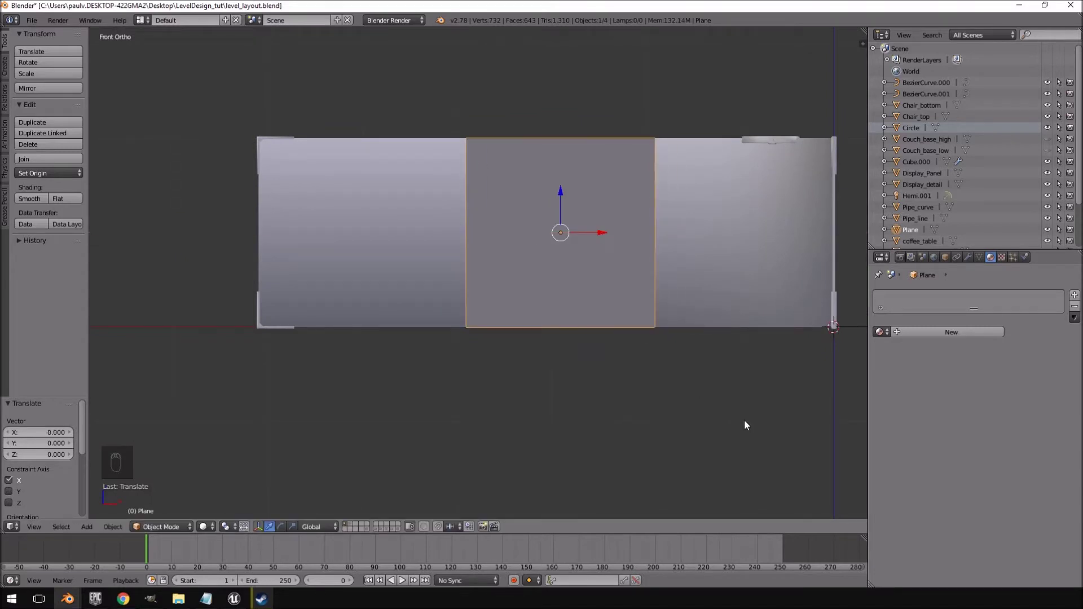
key("s")
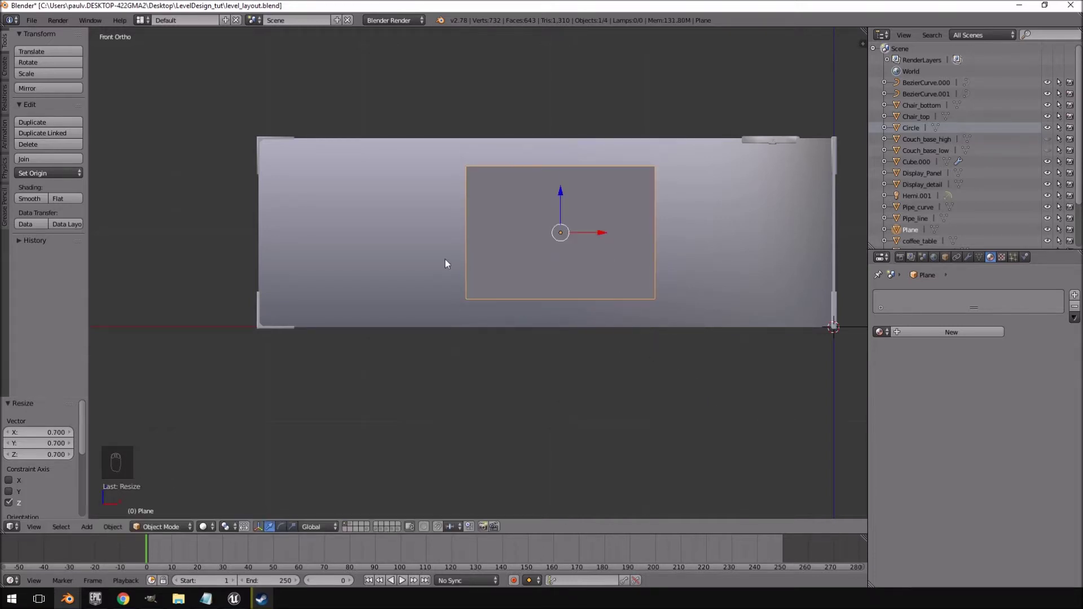
Step: Edit the plane's mesh and stretch its left side outward to widen it
key("Tab")
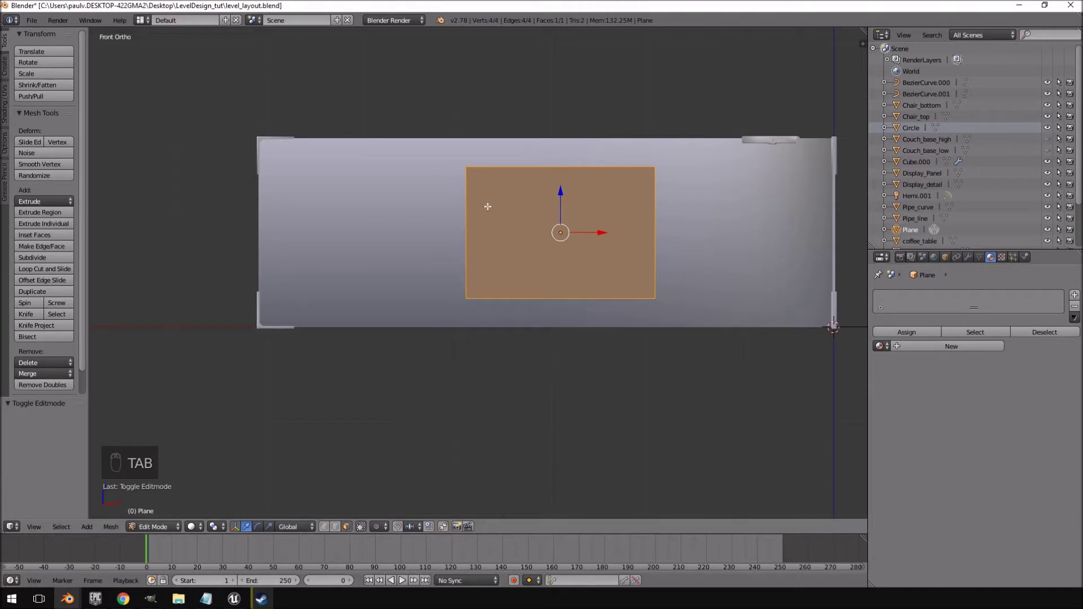
key("a")
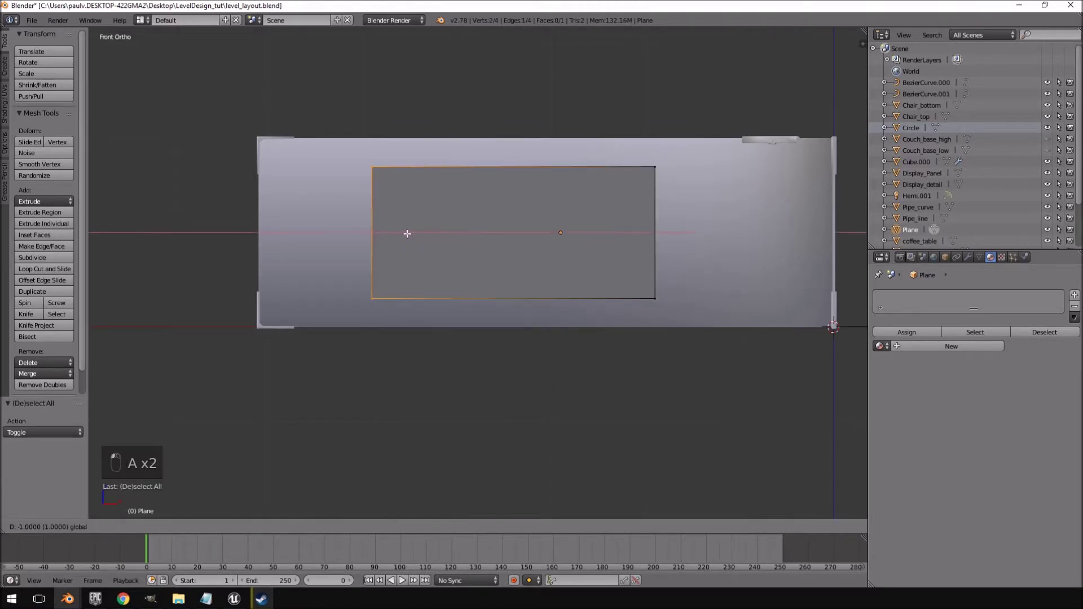
key("a")
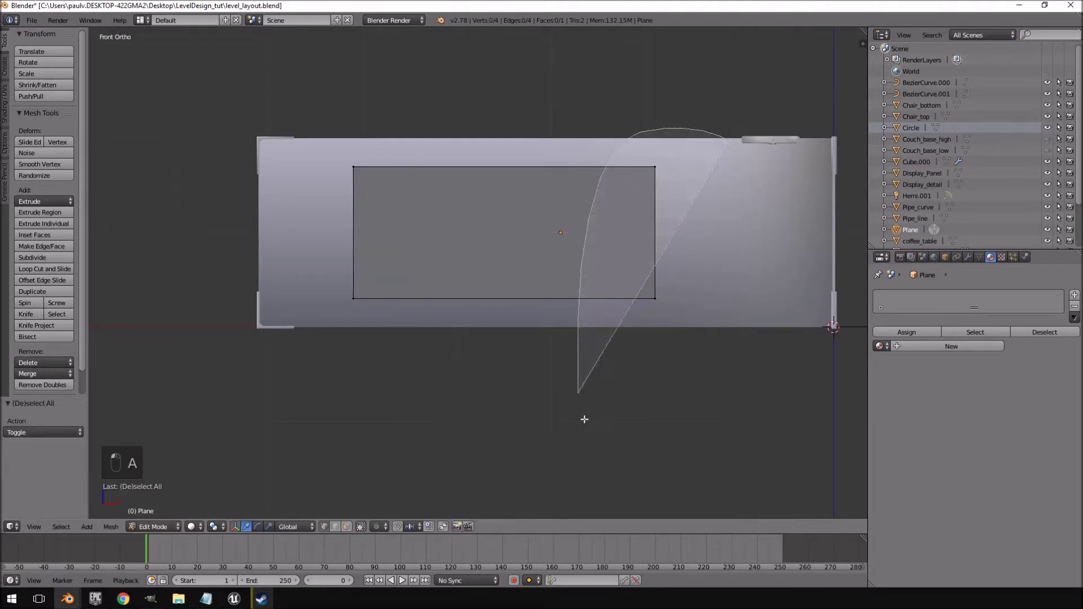
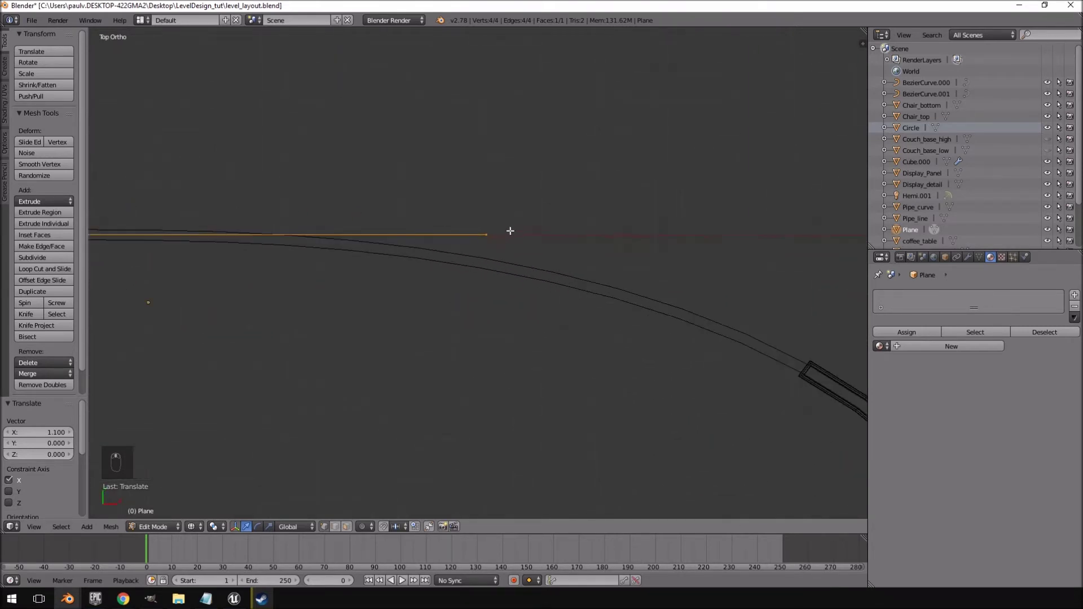
Step: Shift the strip's end edge along X and extrude the first segments onto the curve
key("Tab")
key("Tab")
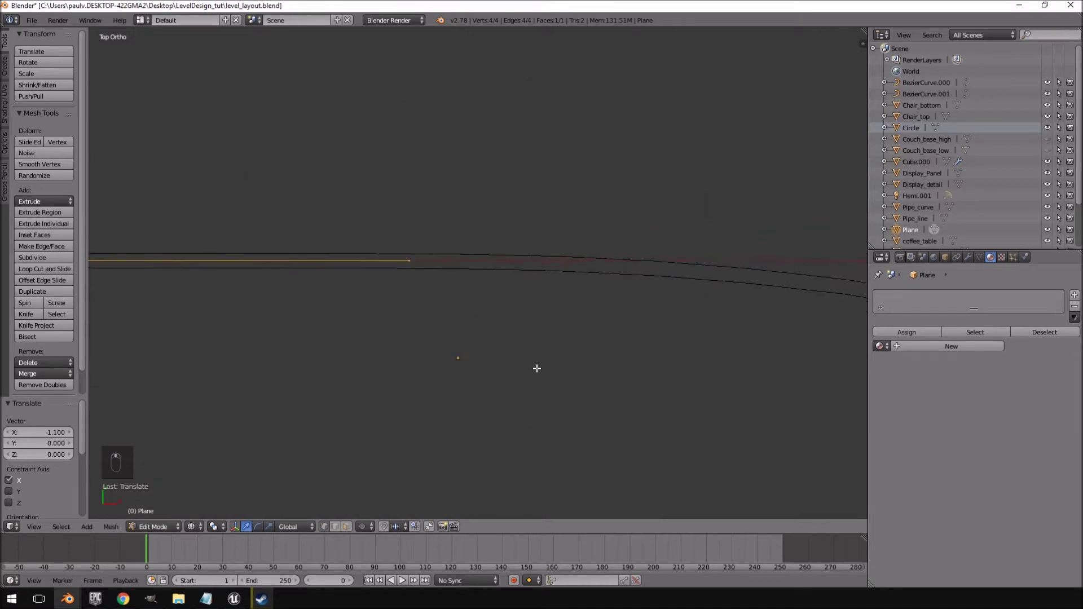
key("g")
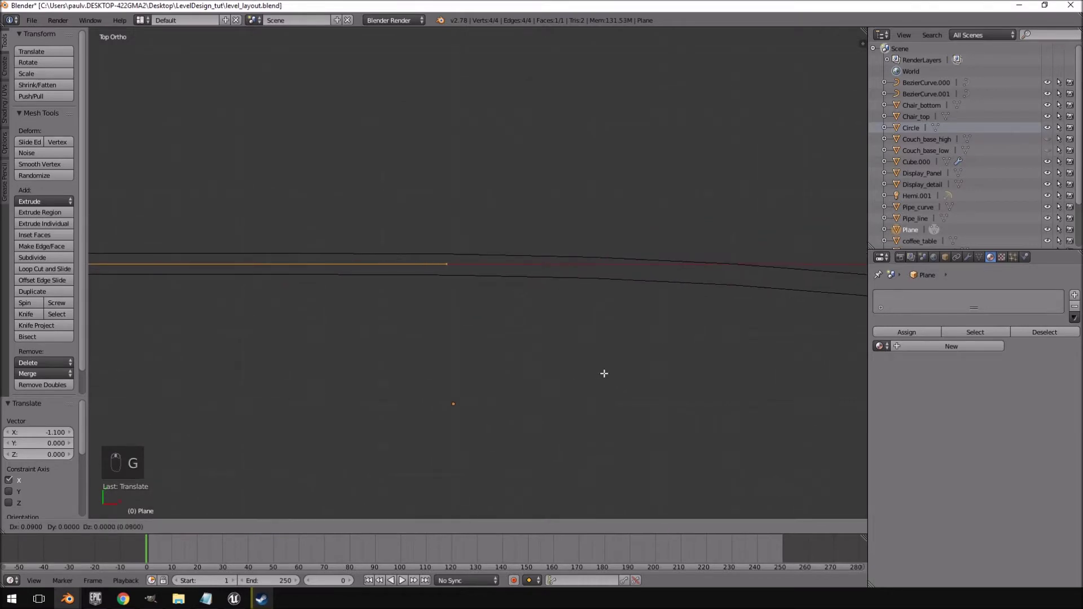
key("a")
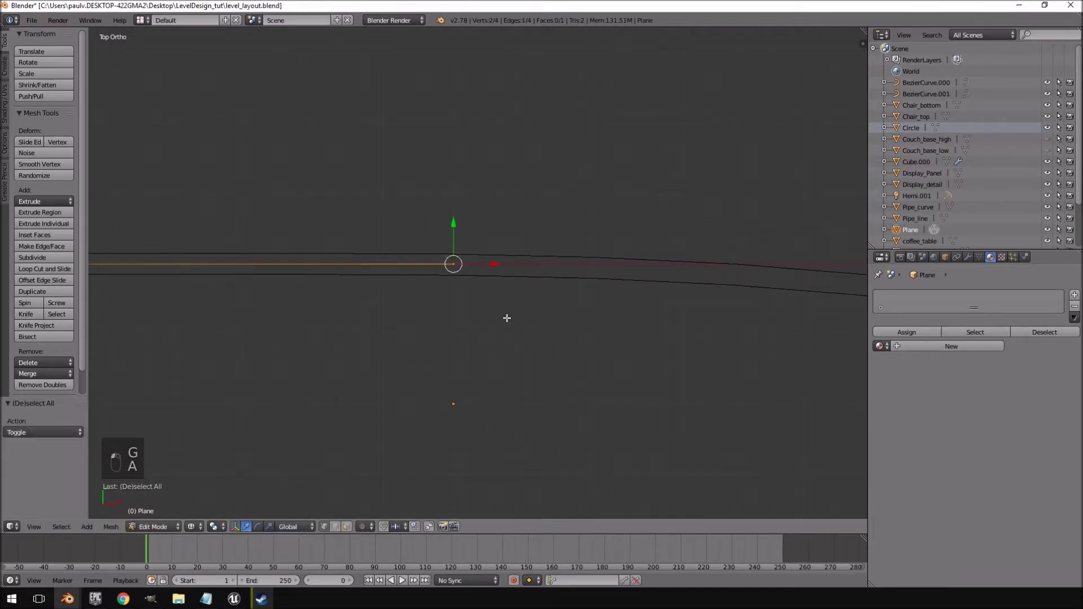
key("e")
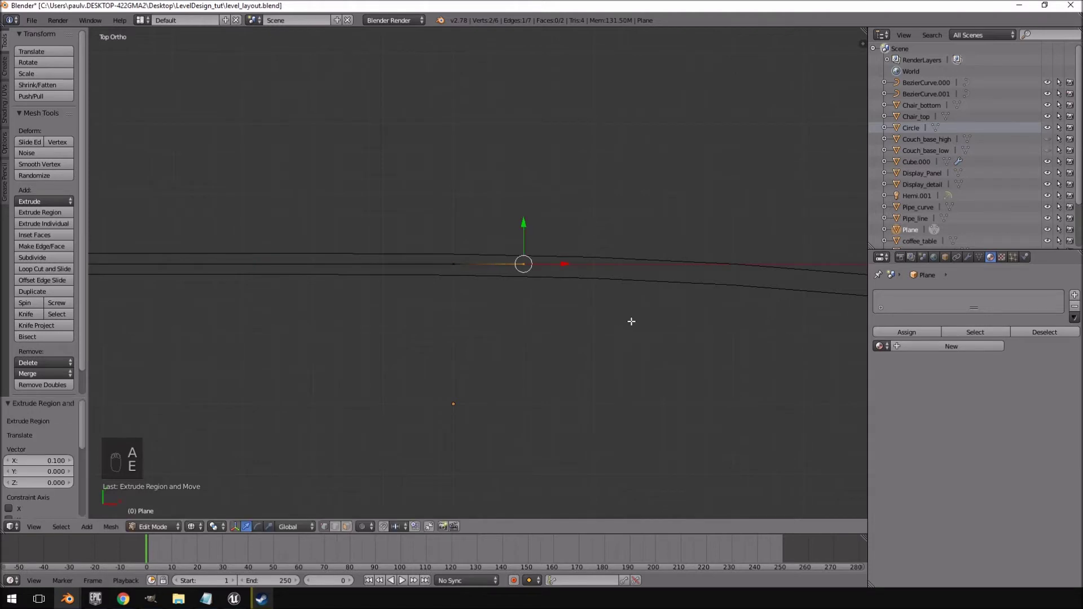
key("g")
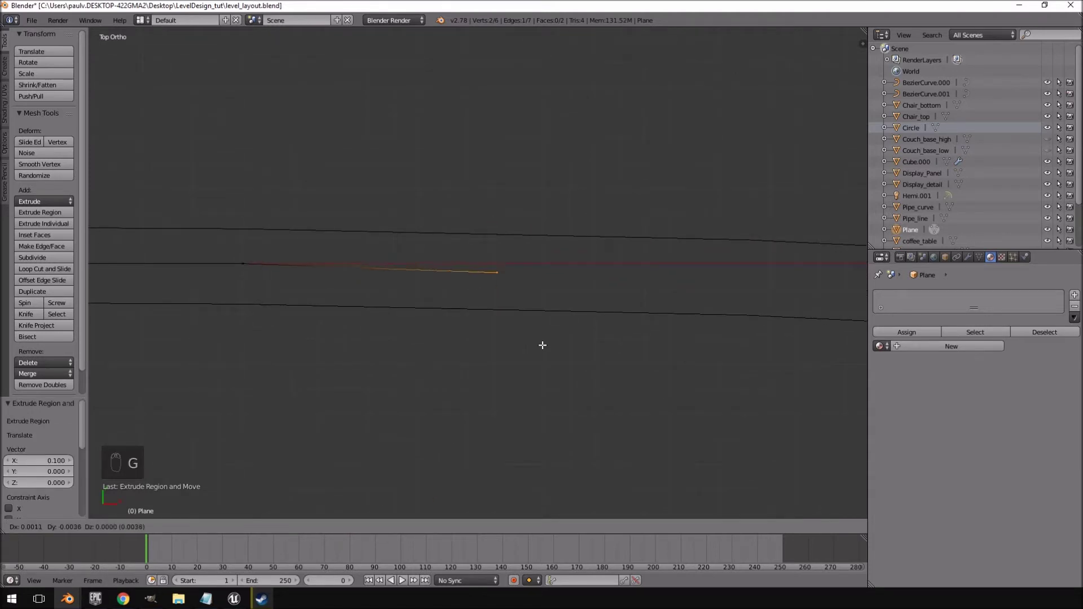
key("g")
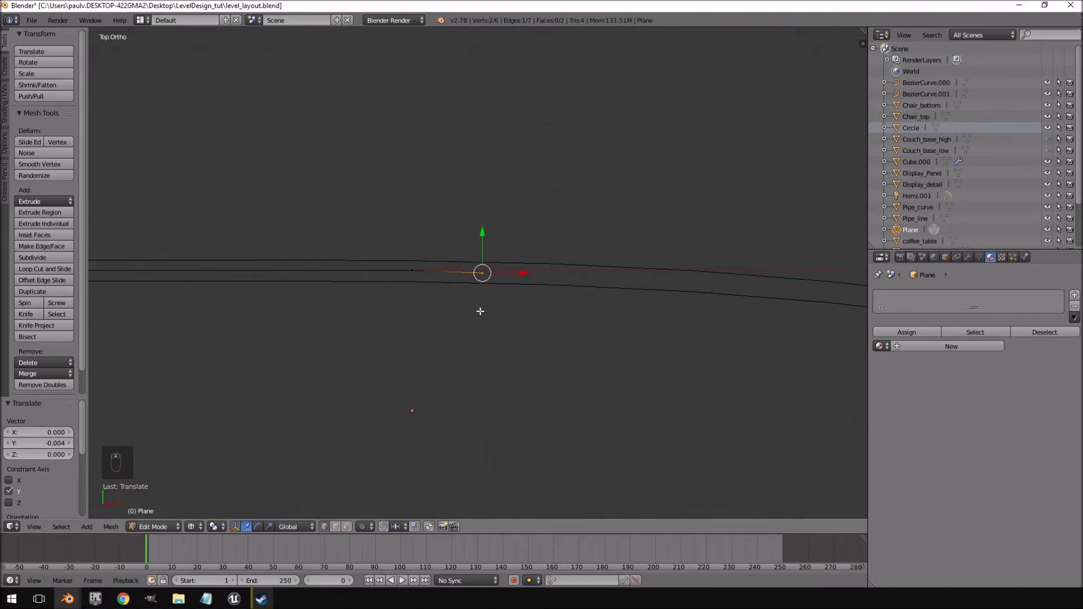
key("e")
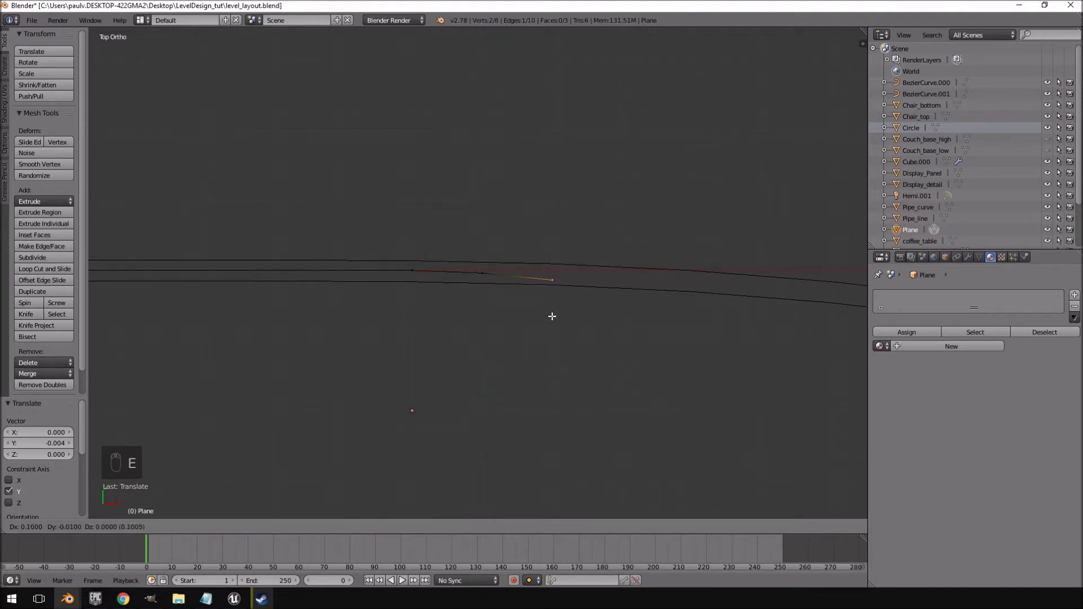
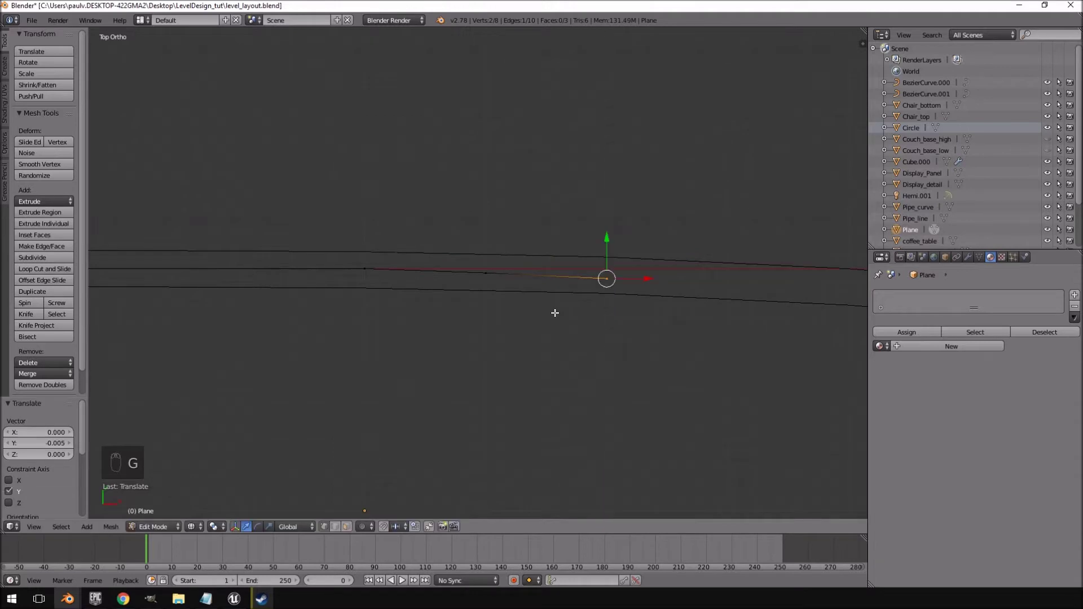
key("h")
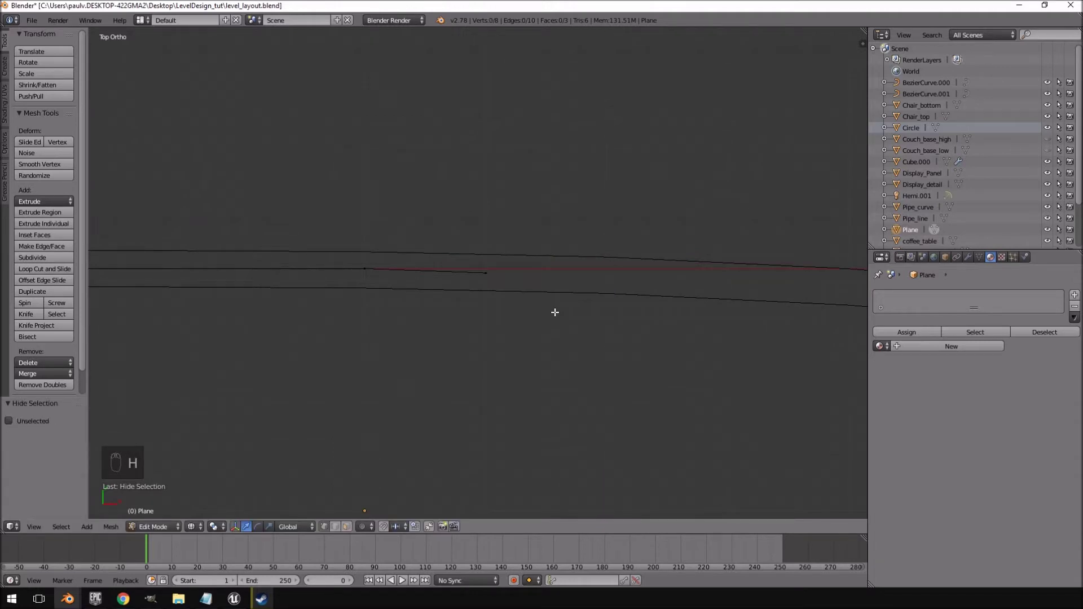
key("alt+h")
key("alt+j")
key("g")
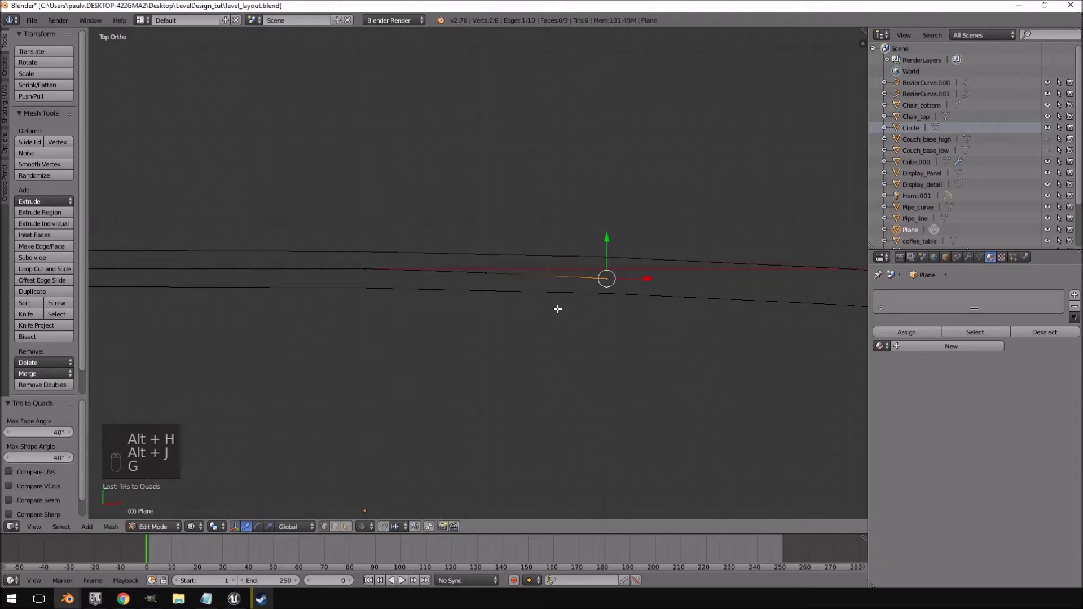
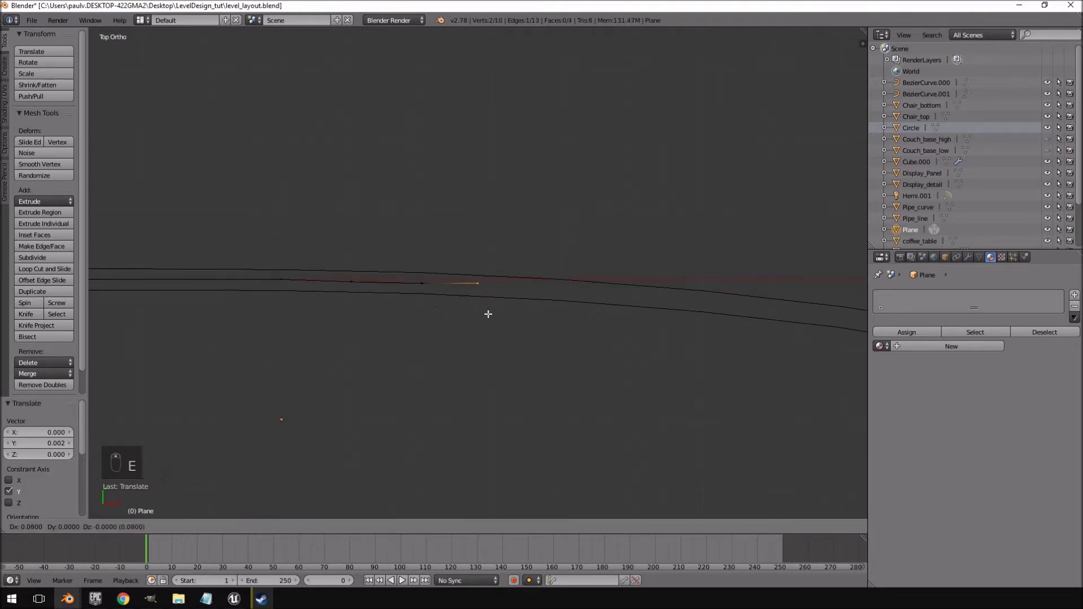
Step: Extrude the strip end repeatedly along the curve until it is sixteen faces long
key("e")
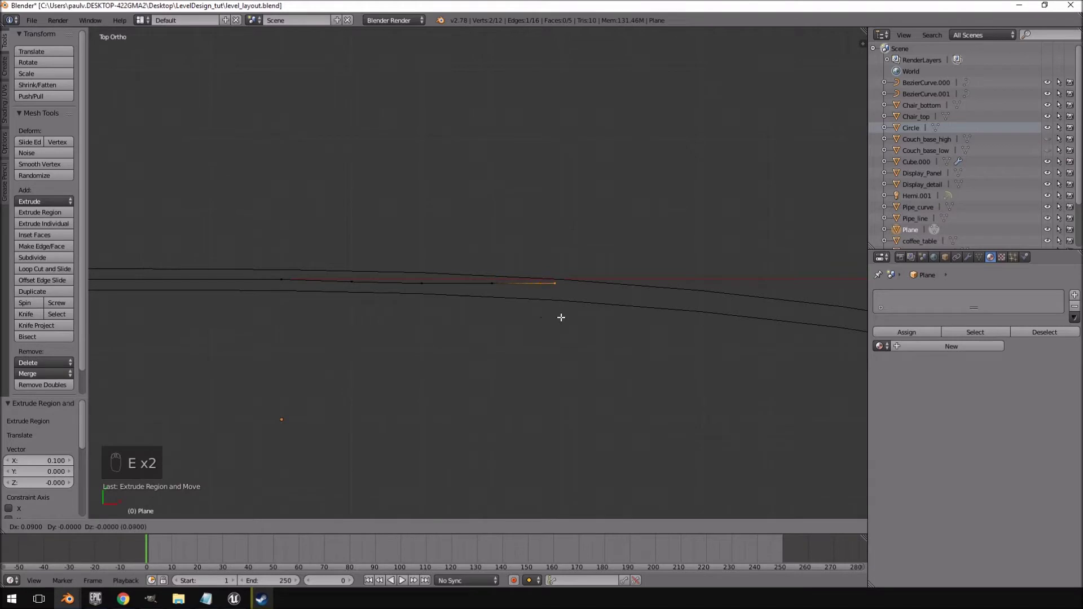
key("e")
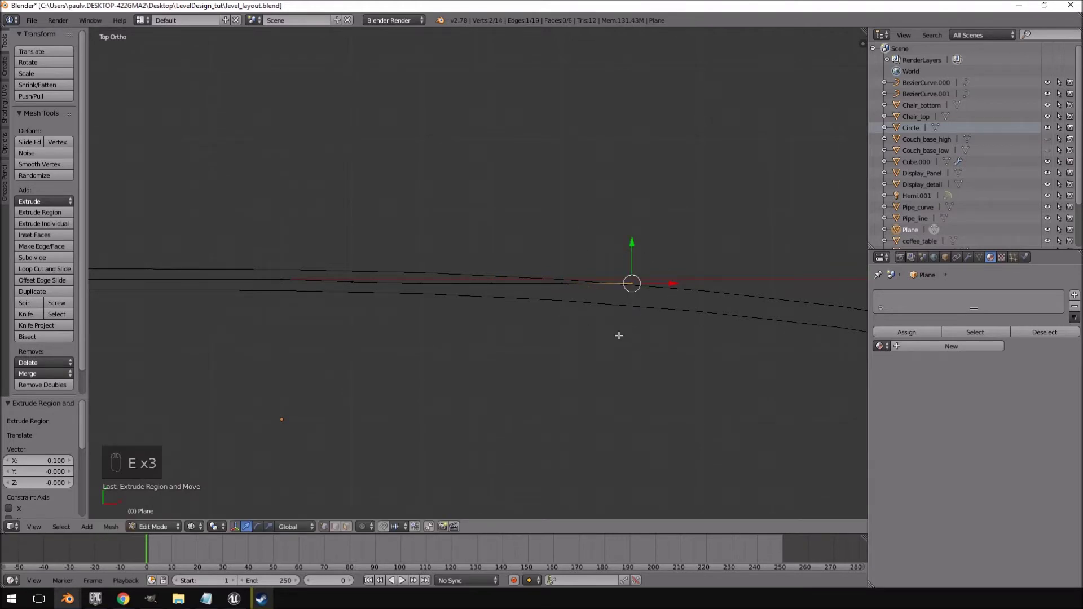
key("e")
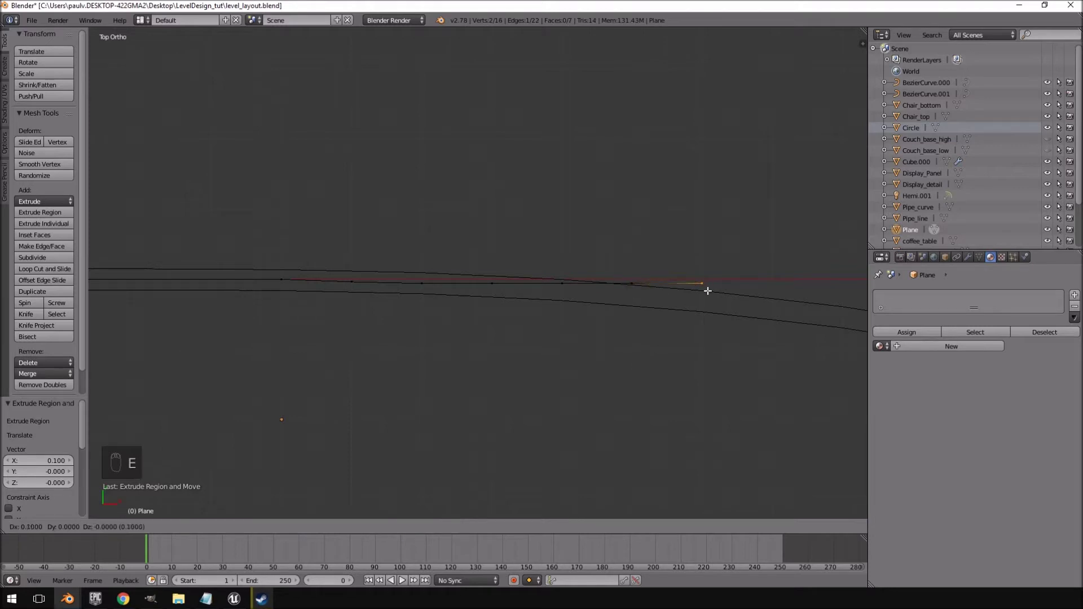
key("e")
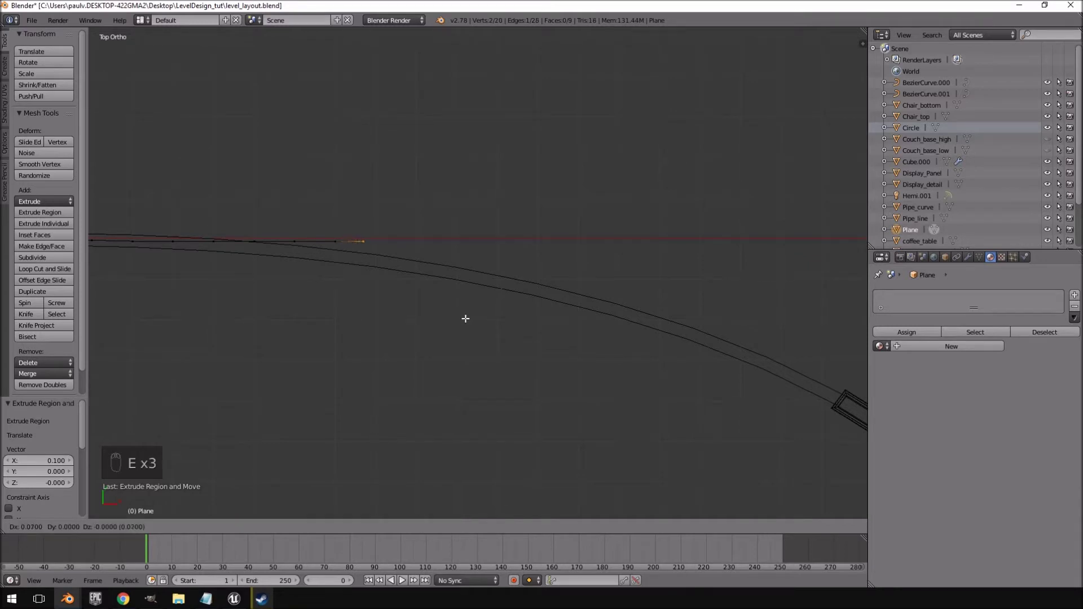
key("e")
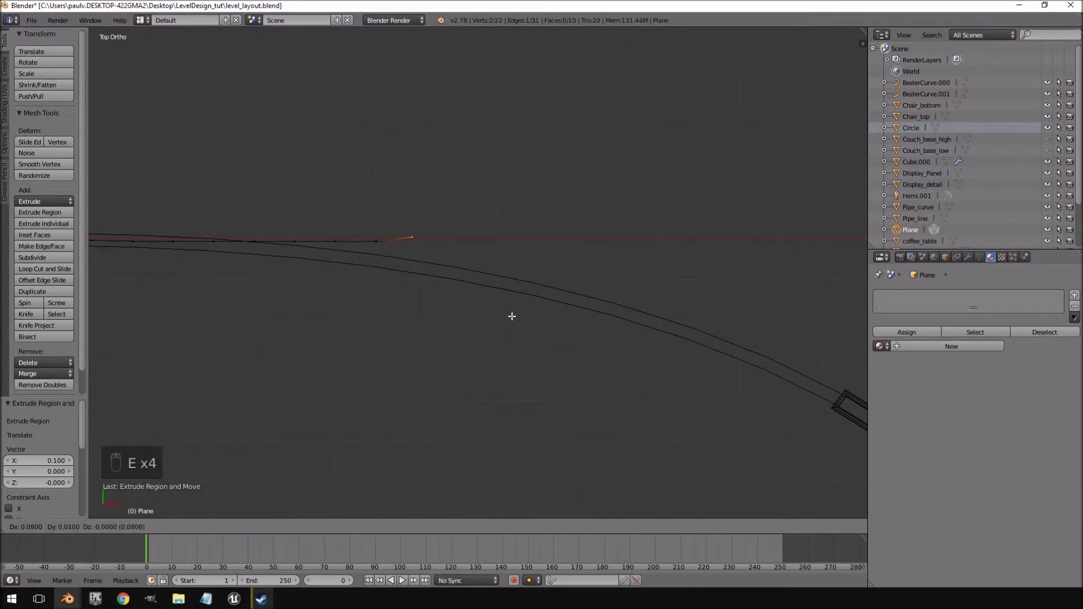
key("e")
key("e")
key("e")
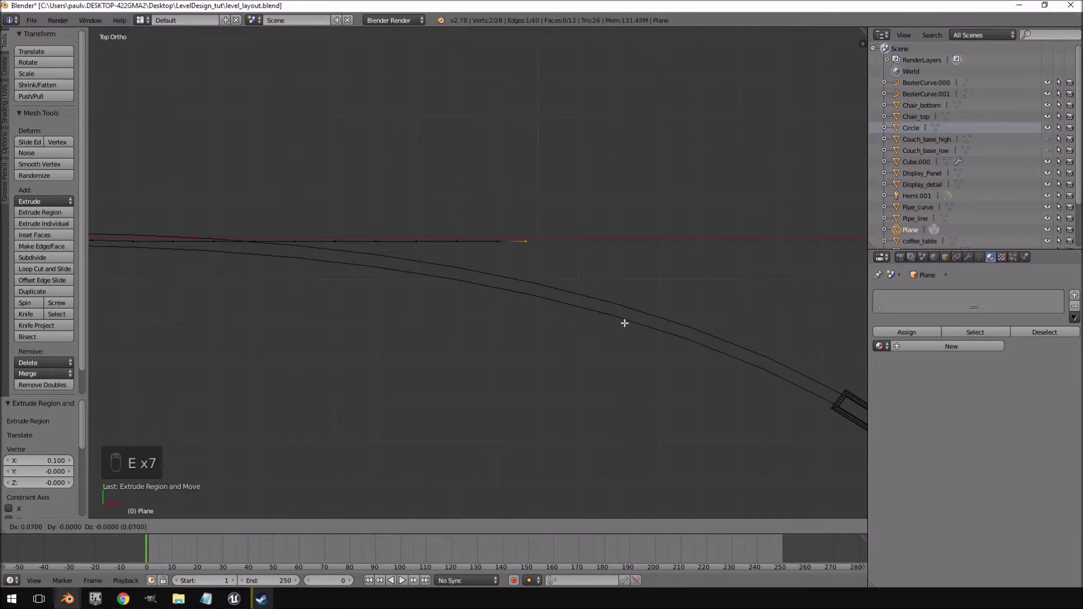
key("e")
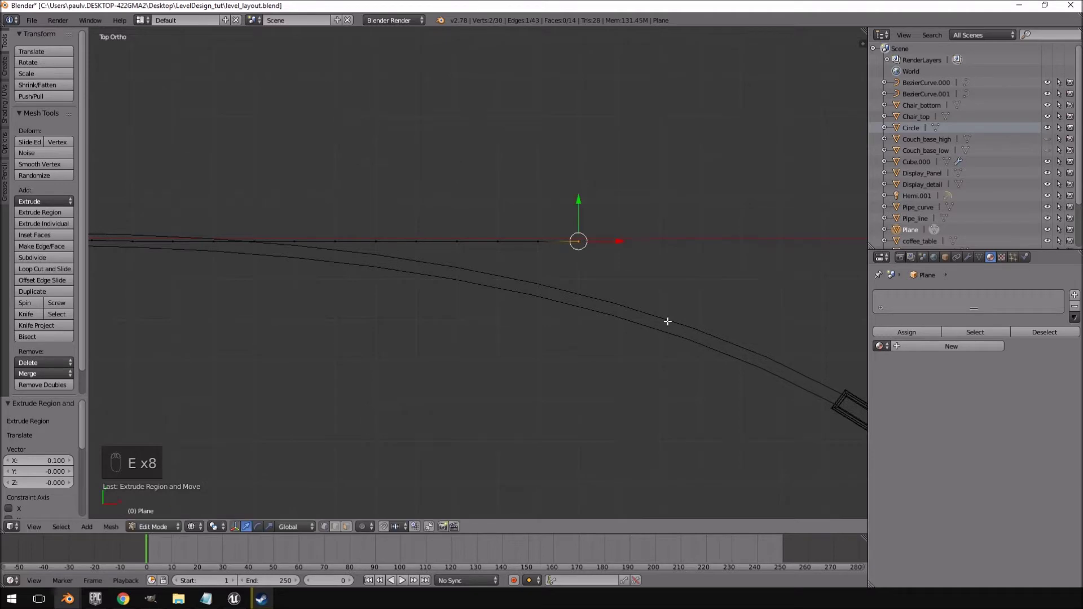
key("e")
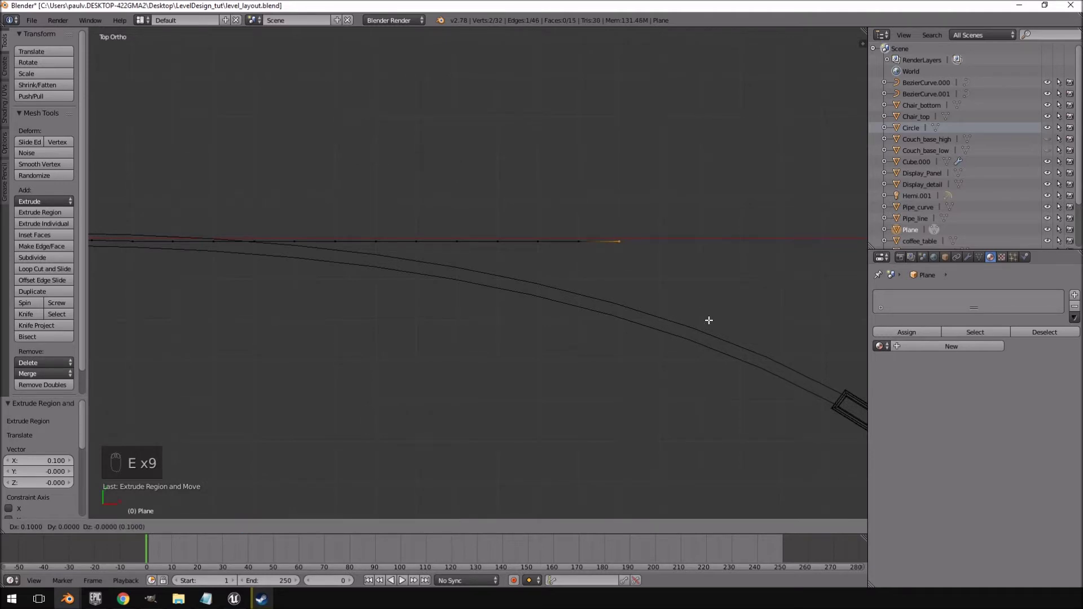
key("e")
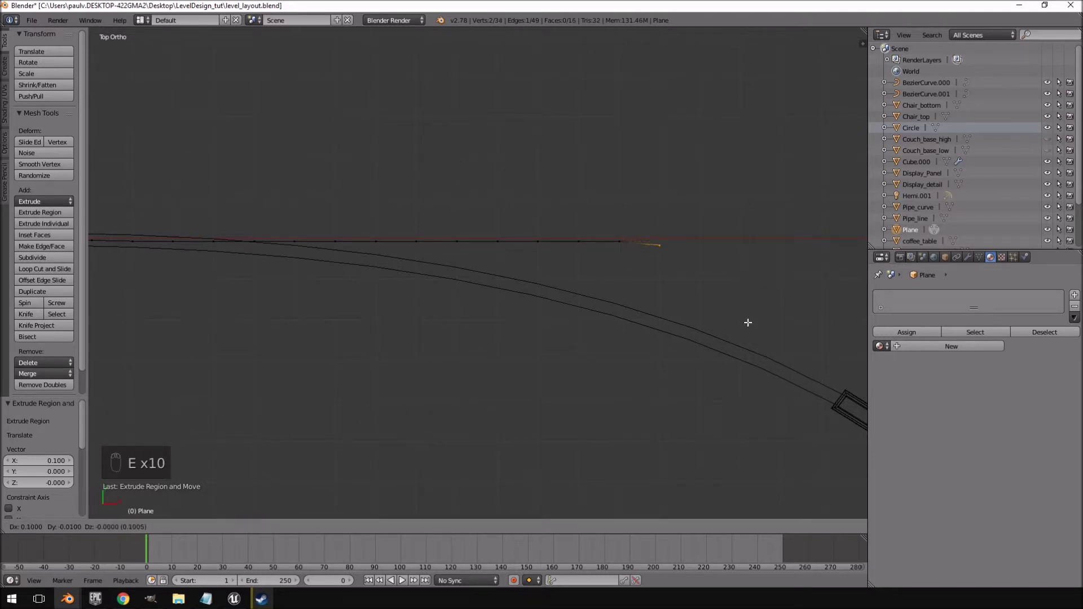
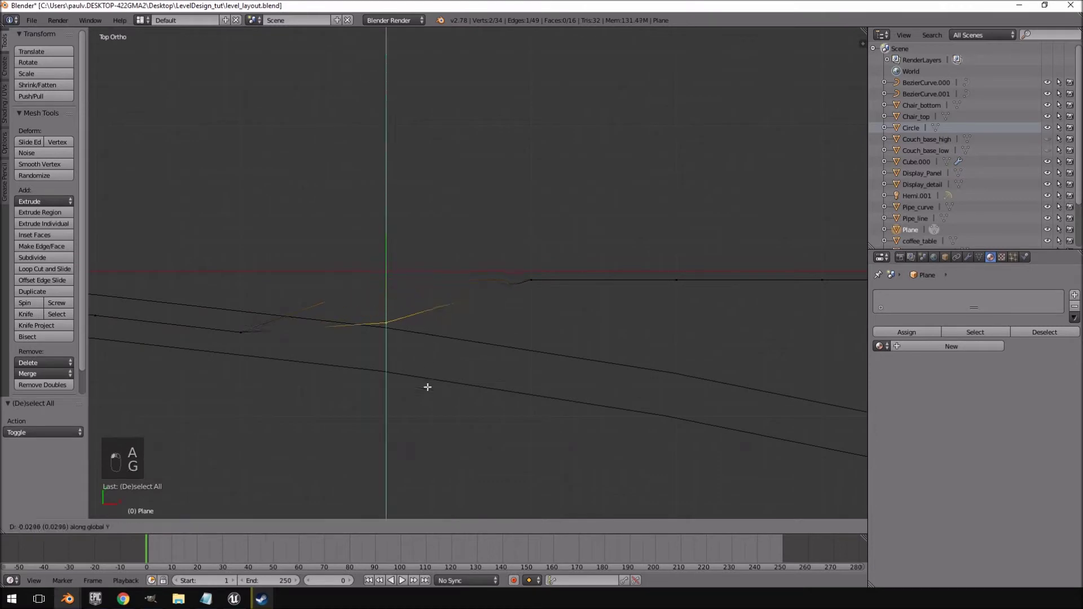
Step: Move the first end vertices along Y down onto the curve line
key("a")
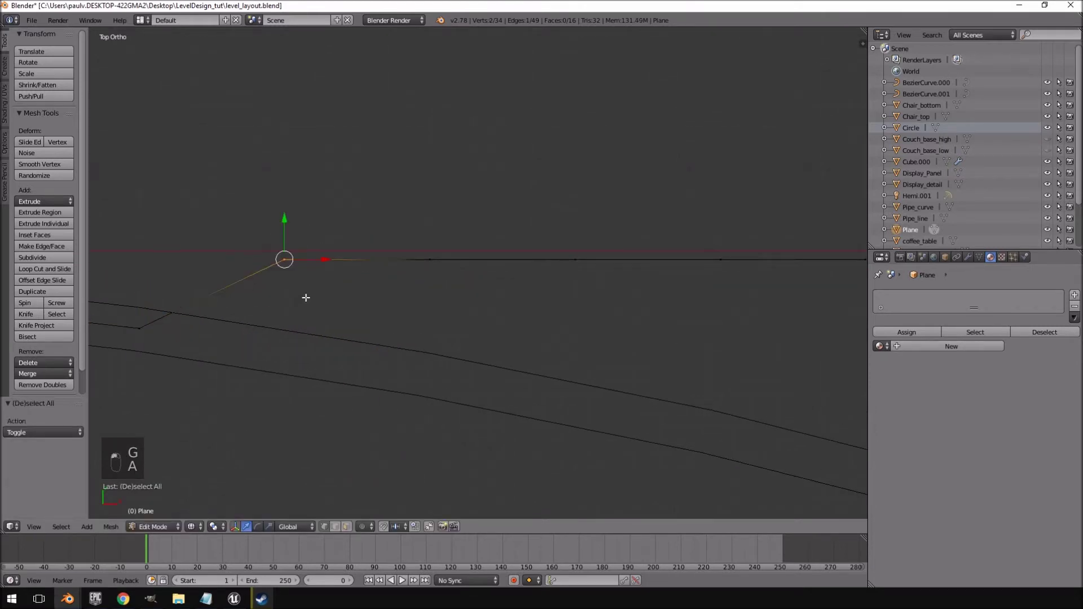
key("g")
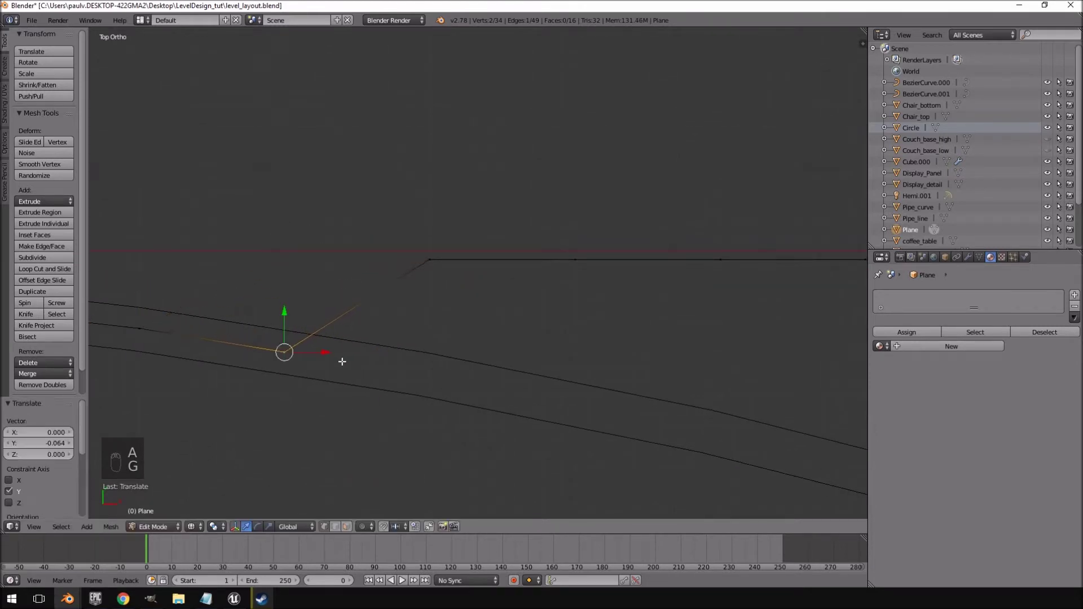
key("g")
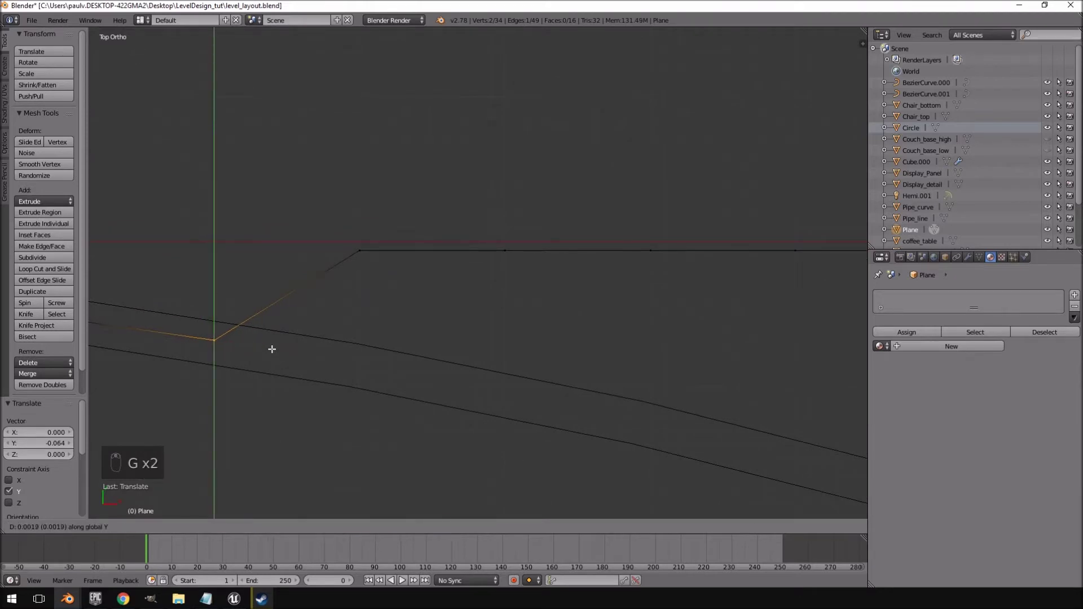
key("a")
key("g")
key("a")
key("g")
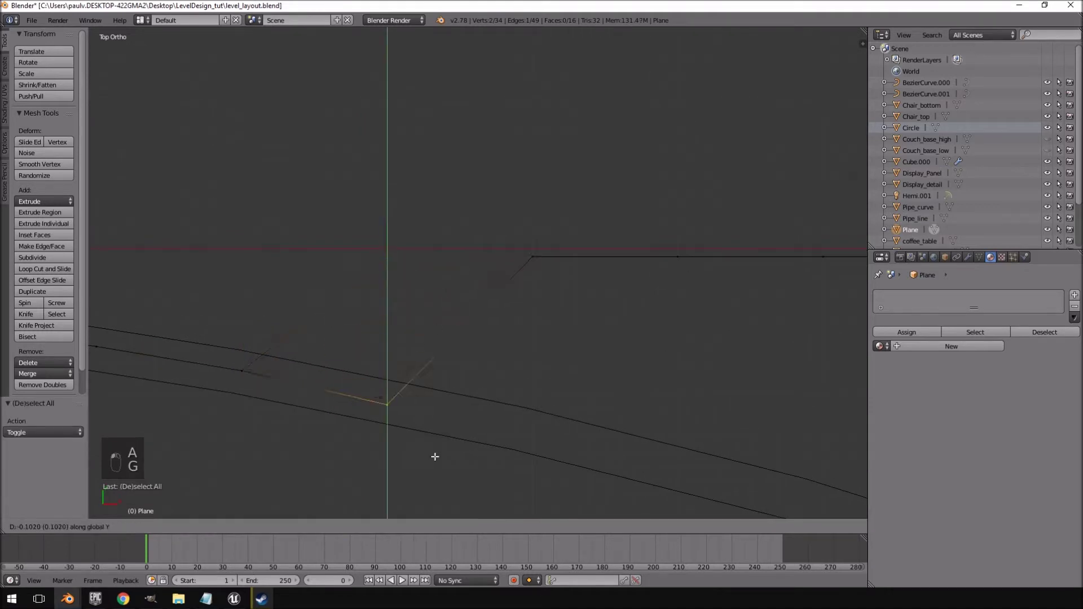
key("a")
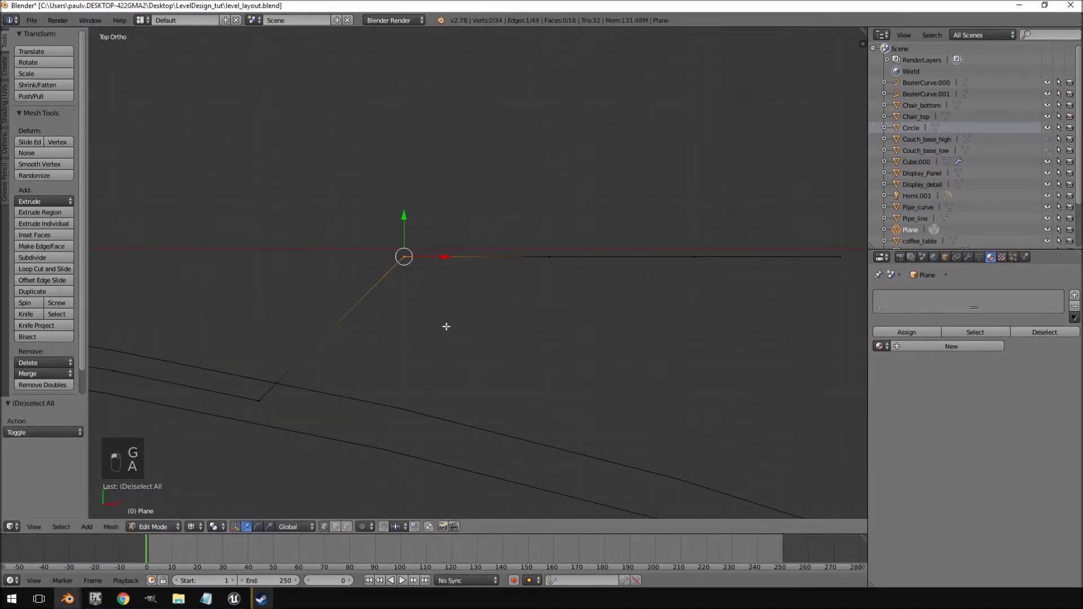
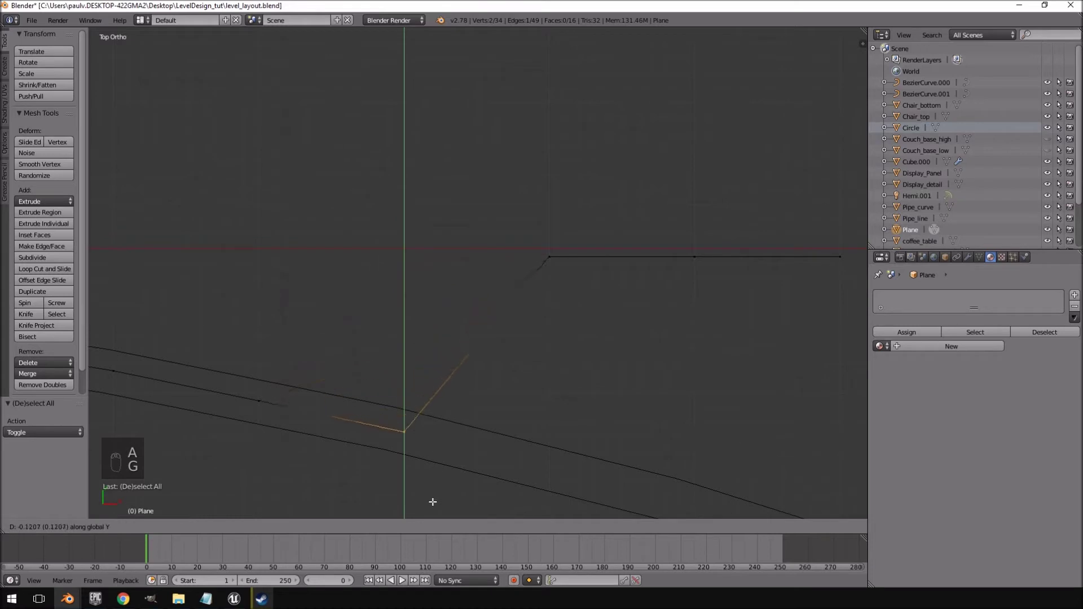
Step: Move the remaining end vertices along Y onto the curve so the strip bends with it
key("a")
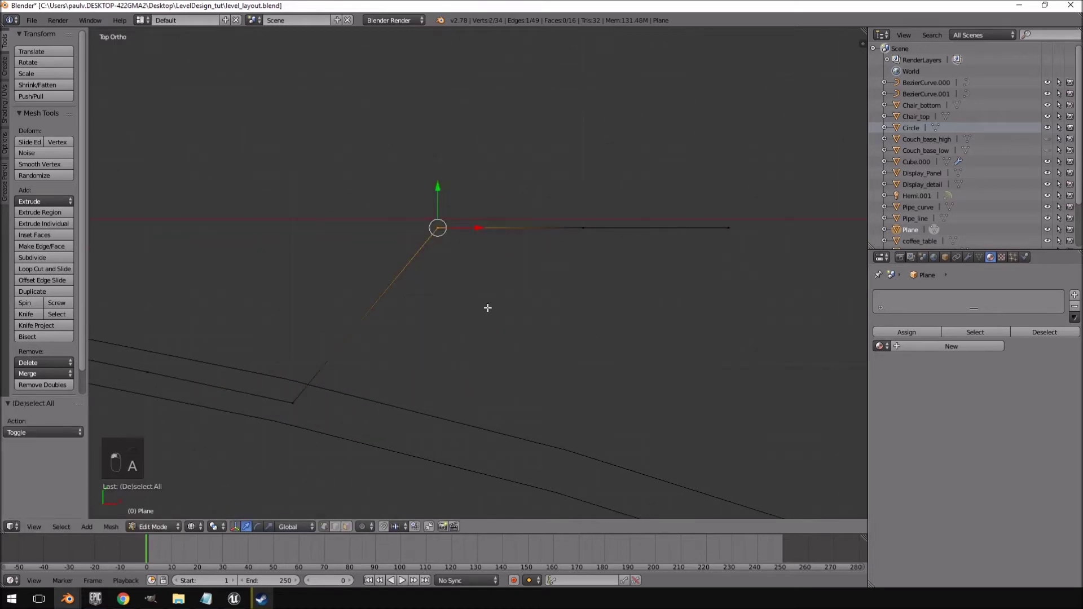
key("g")
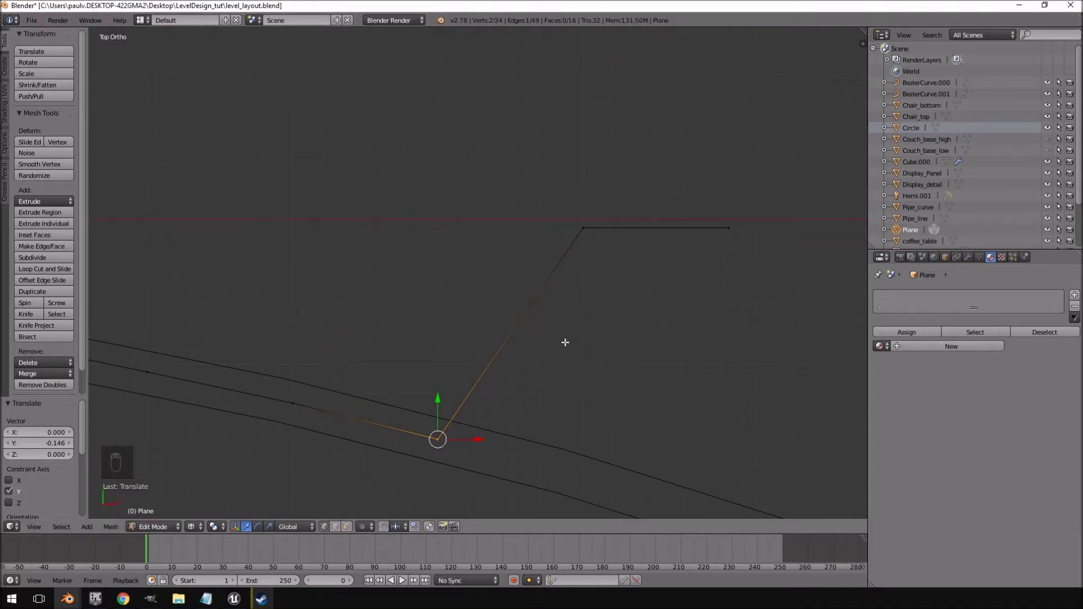
key("a")
key("g")
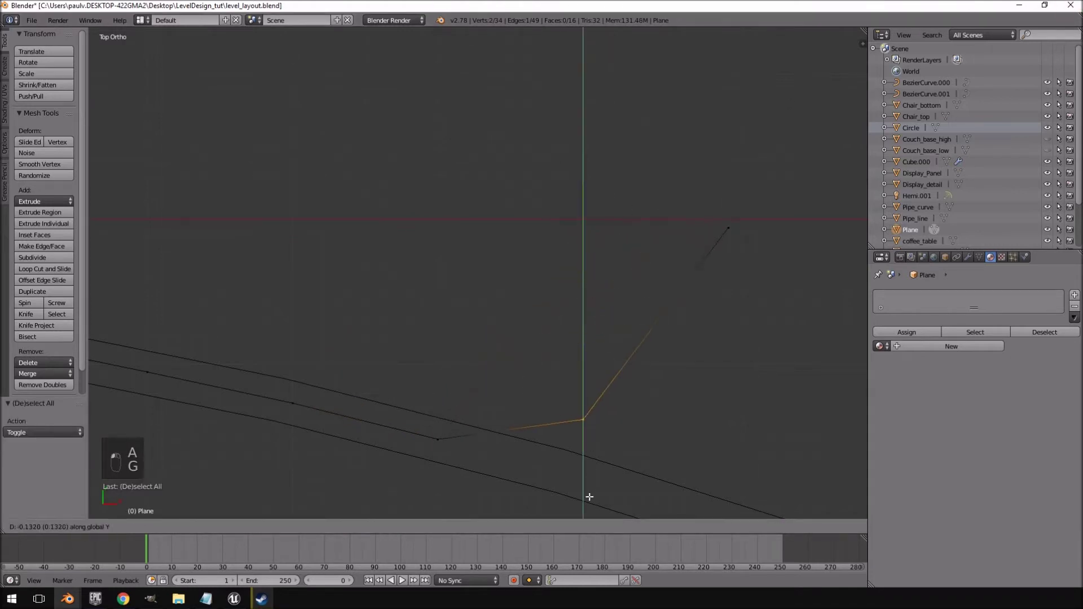
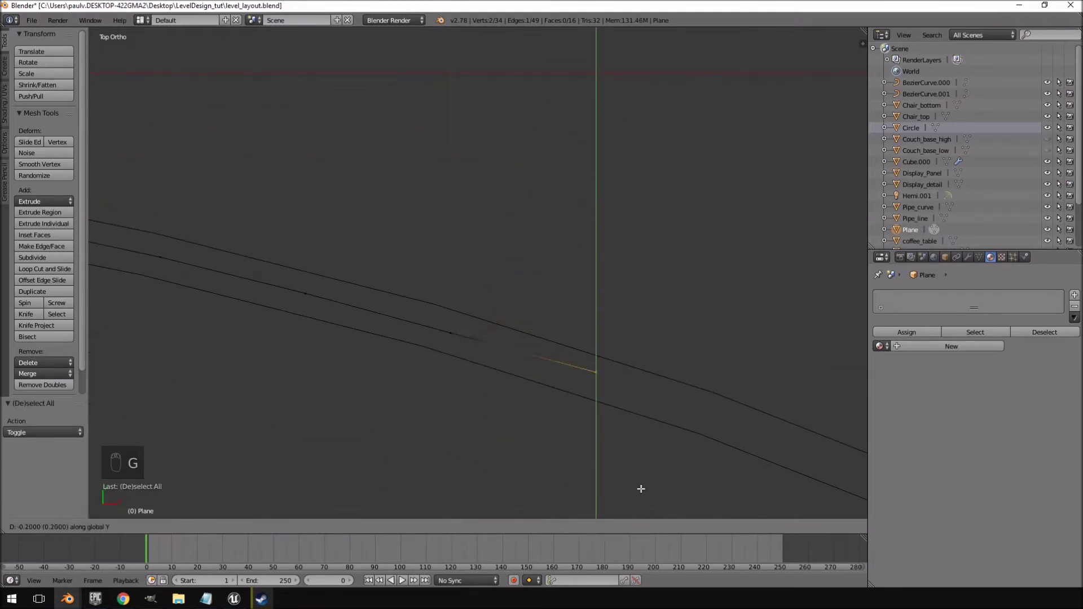
key("g")
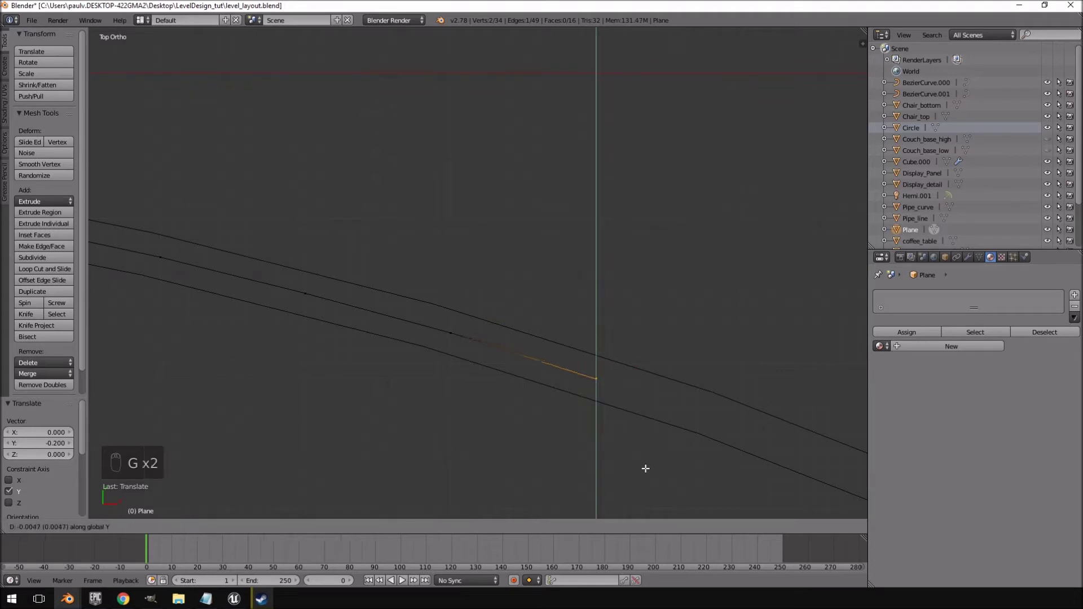
Step: Pull the strip's end edge outward about 1.3 units along X in front view
key("KP_1")
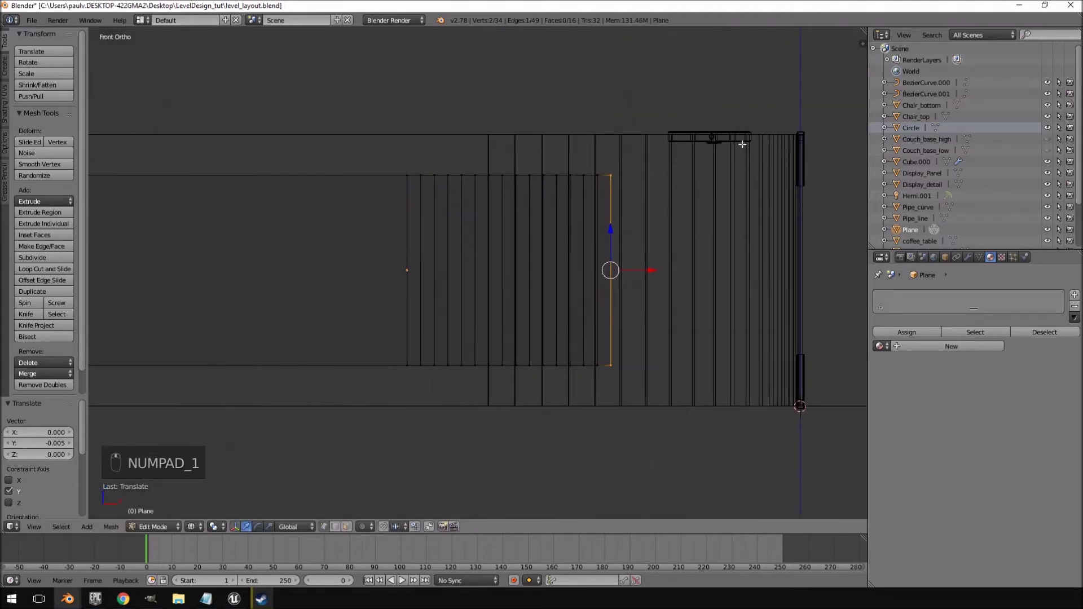
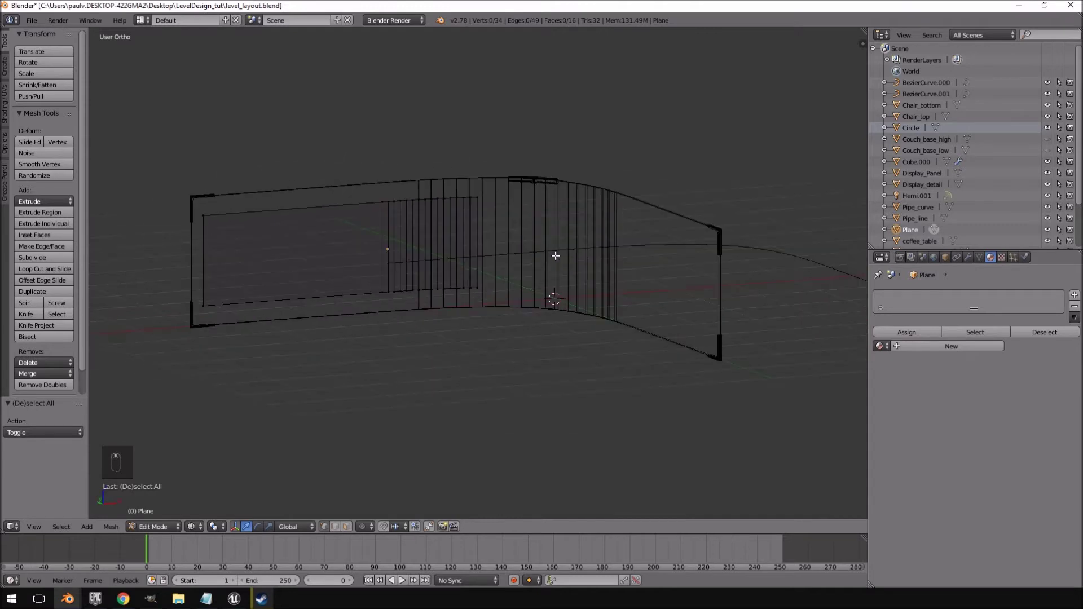
key("KP_1")
key("a")
key("a")
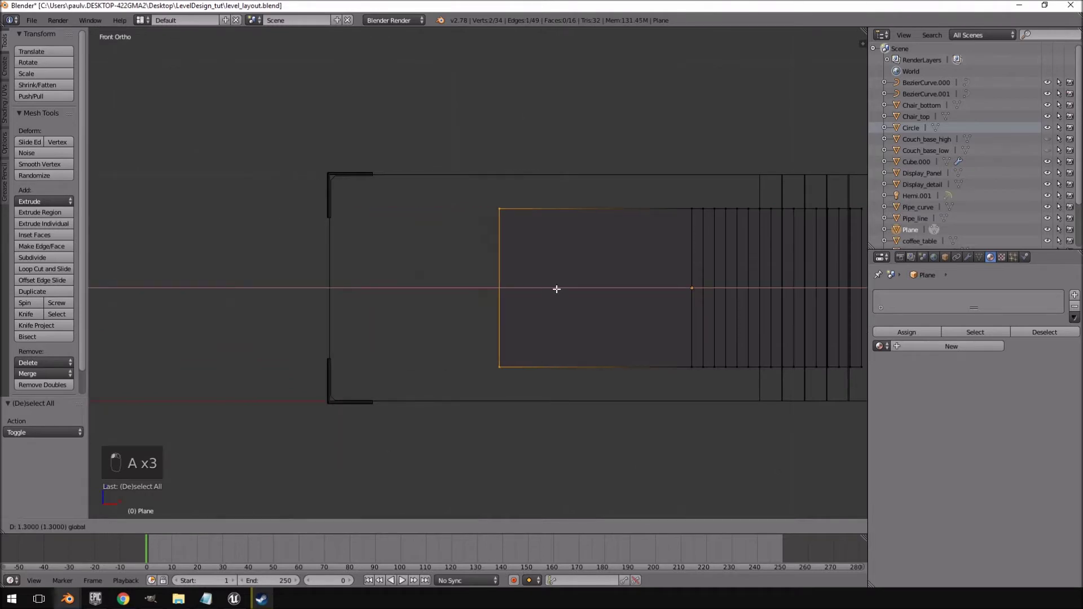
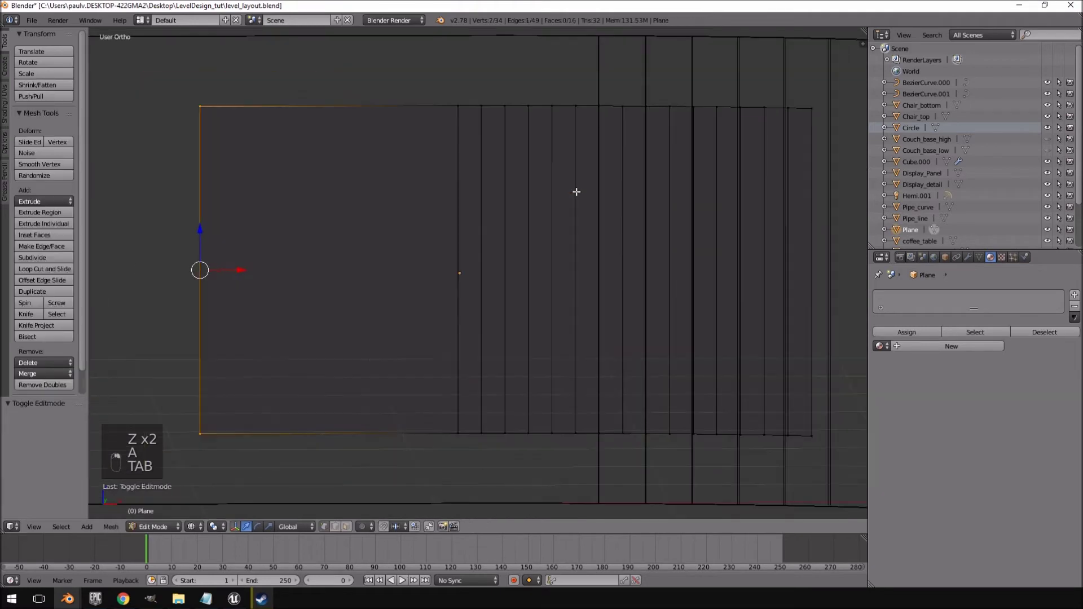
Step: Select every face of the panel strip and view it from the front
key("a")
key("a")
key("KP_7")
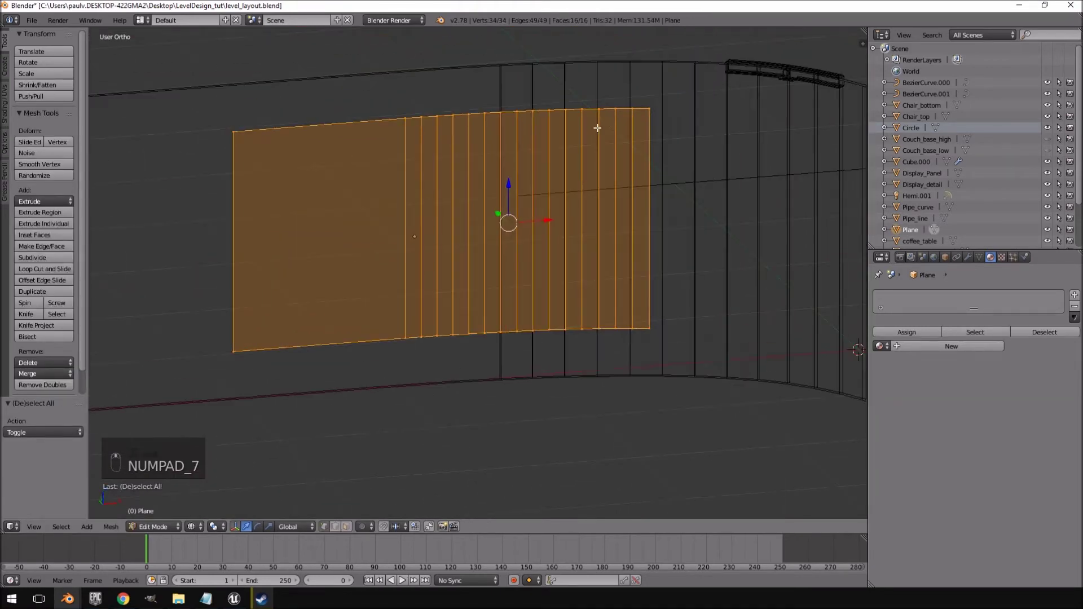
key("KP_1")
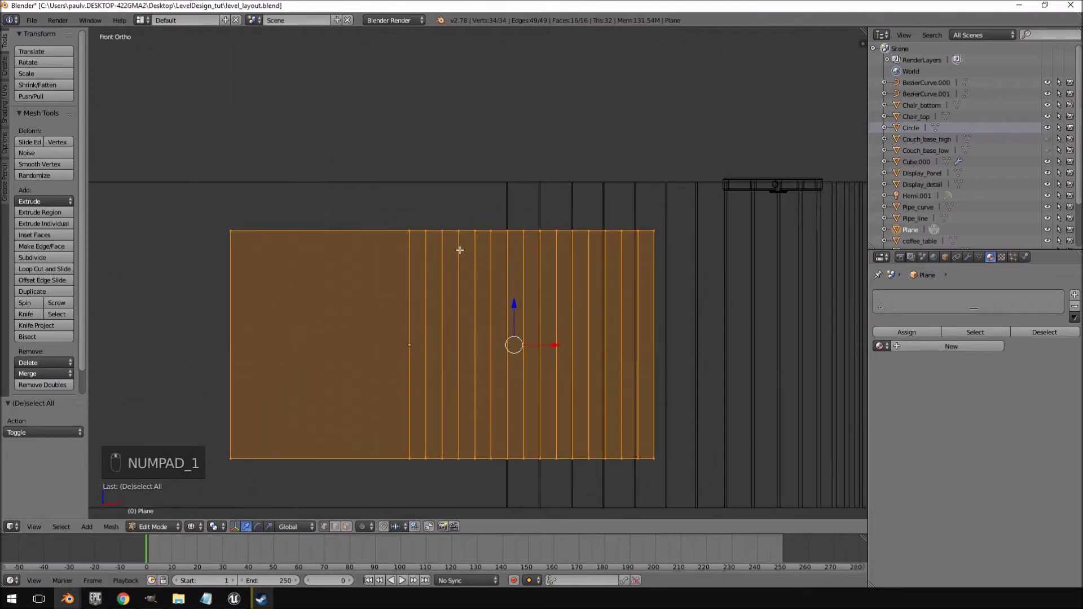
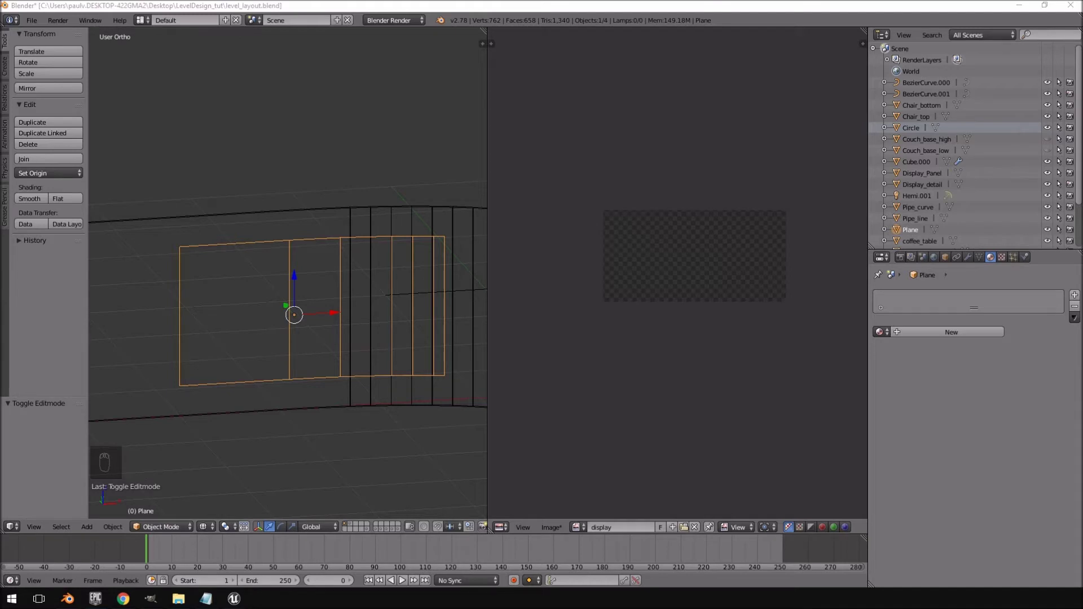
left_click_drag(334, 242, 90, 79)
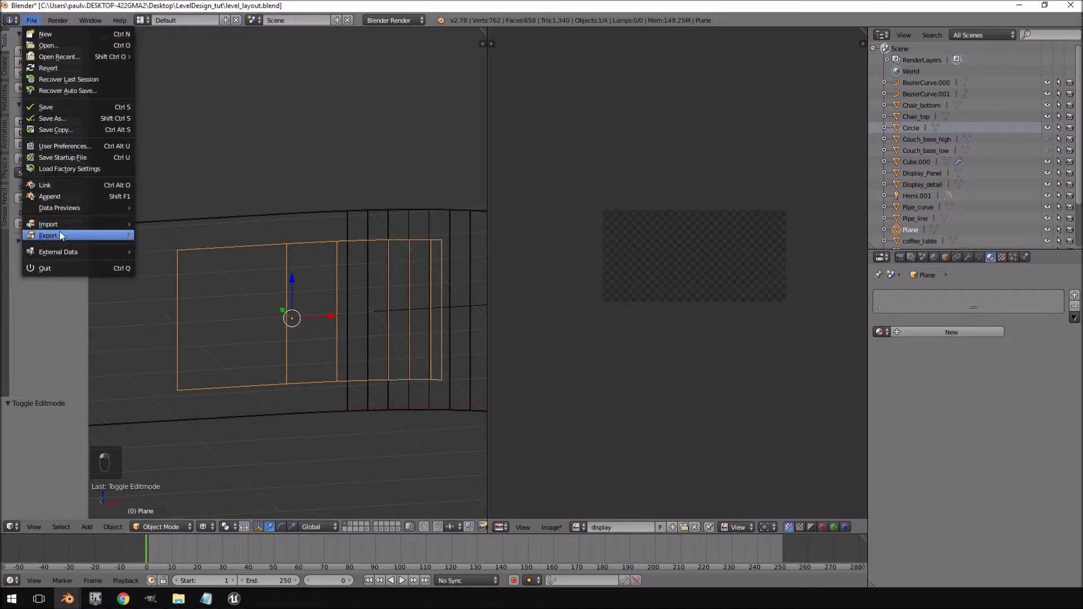
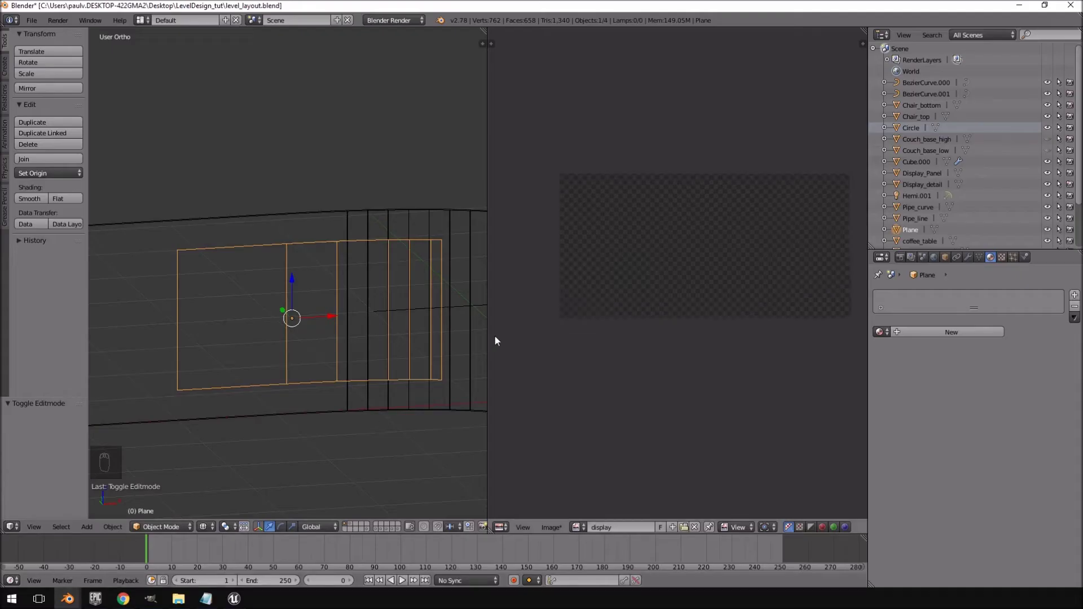
left_click_drag(284, 485, 387, 393)
key("KP_7")
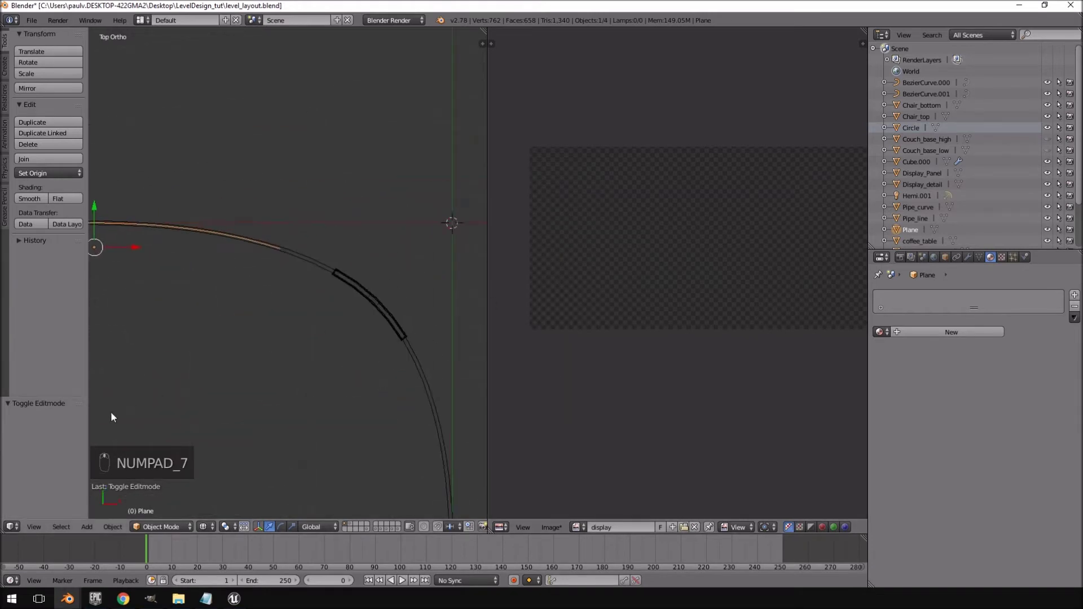